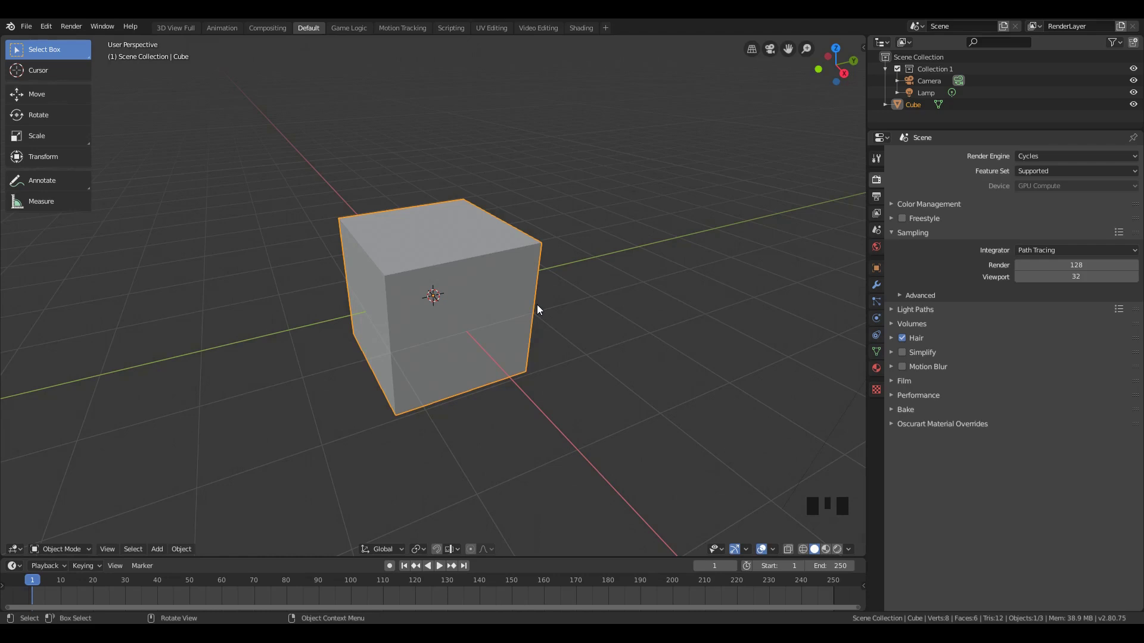
From side view, scale the default cube into a long gondola block.
{"action": "key", "text": "KP_3"}
{"action": "key", "text": "Tab"}
{"action": "key", "text": "Tab"}
{"action": "key", "text": "s"}
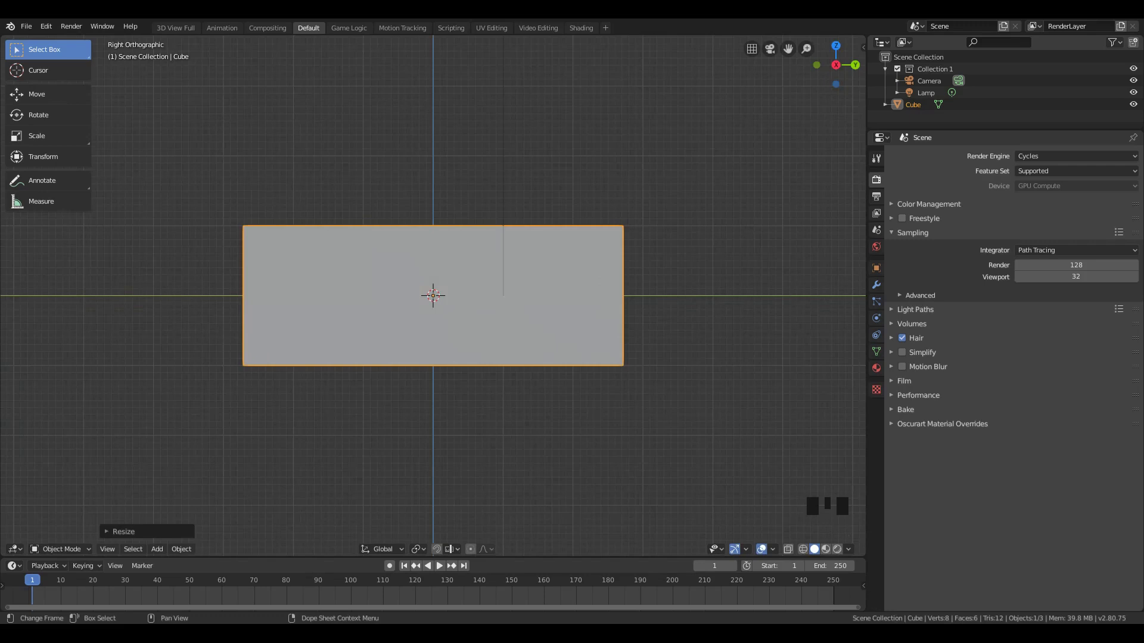
{"action": "key", "text": "Tab"}
In Edit Mode, scale and move the bottom edge to taper the gondola's base.
{"action": "key", "text": "a"}
{"action": "key", "text": "z"}
{"action": "key", "text": "a"}
{"action": "key", "text": "s"}
{"action": "key", "text": "g"}
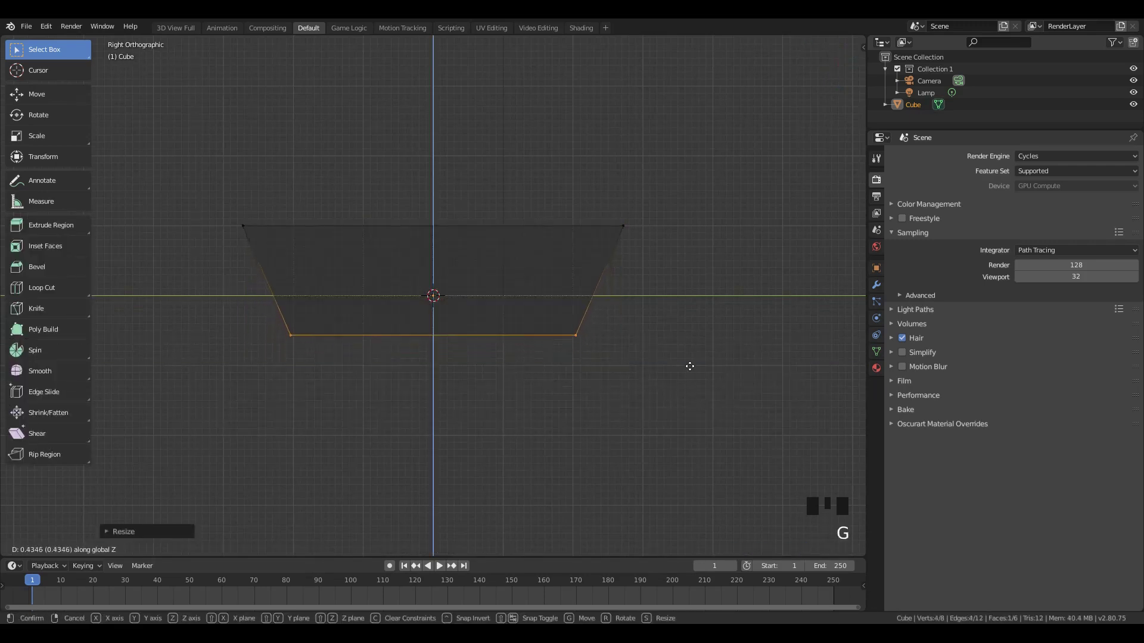
{"action": "key", "text": "a"}
Add a centre edge loop cut across the gondola body.
{"action": "scroll", "scroll_direction": "down", "scroll_amount": 3}
{"action": "scroll", "scroll_direction": "up", "scroll_amount": 3}
{"action": "key", "text": "ctrl+r"}
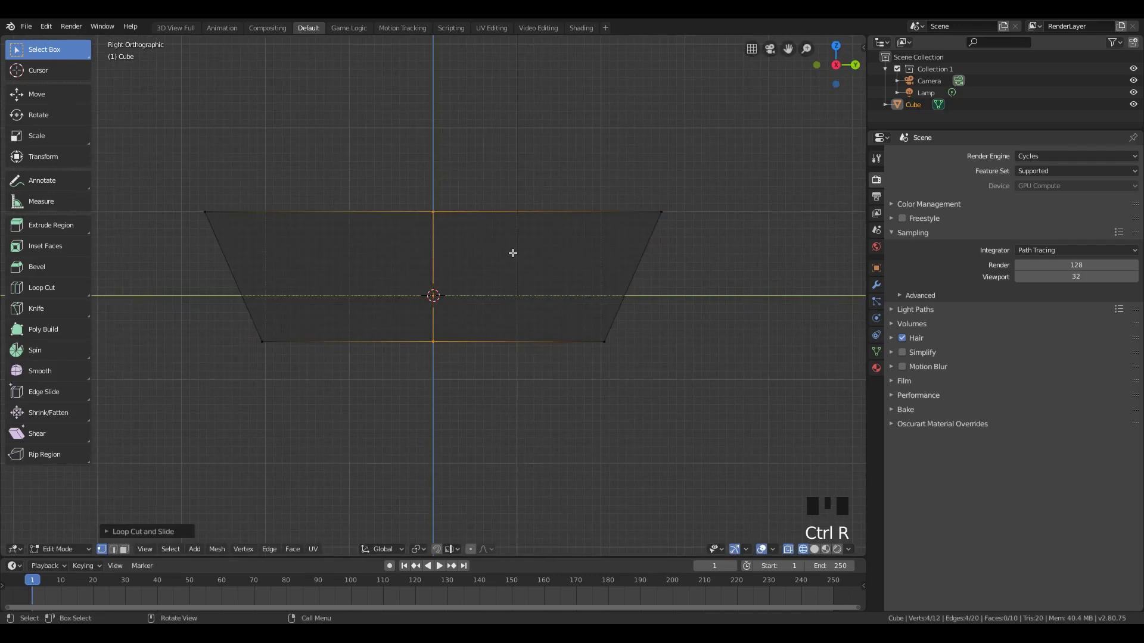
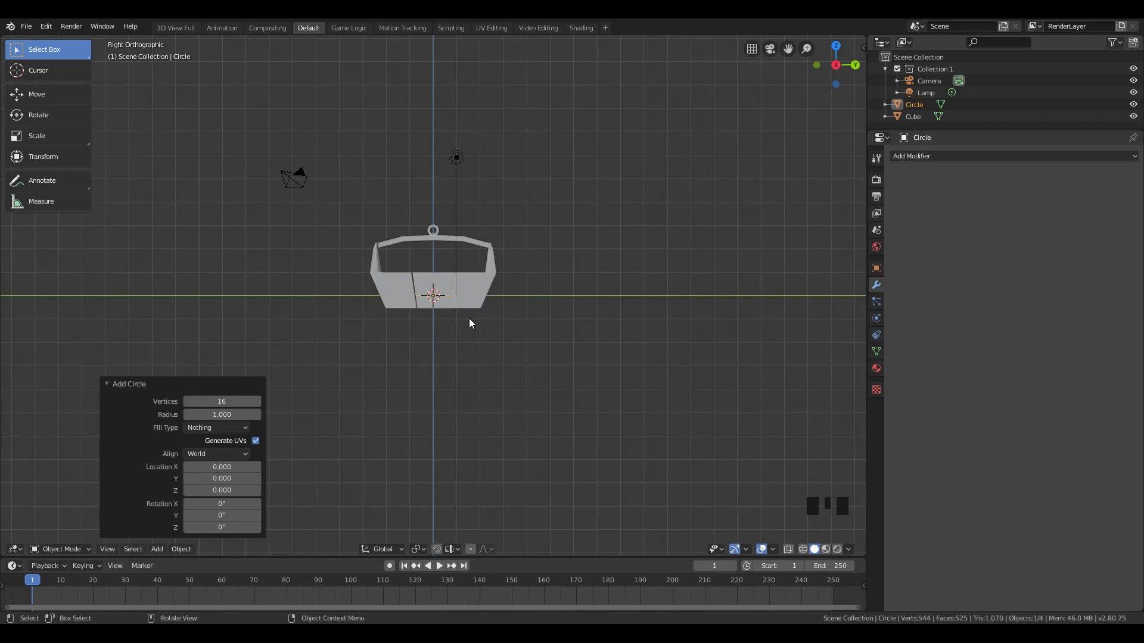
Scale the circle up into the full wheel outline around the gondola.
{"action": "key", "text": "Escape"}
{"action": "double_click", "coordinate": [474, 324]}
{"action": "key", "text": "s"}
{"action": "left_click_drag", "start_coordinate": [494, 284], "coordinate": [493, 285]}
{"action": "key", "text": "s"}
{"action": "left_click", "coordinate": [493, 303]}
{"action": "key", "text": "r"}
{"action": "key", "text": "s"}
{"action": "left_click", "coordinate": [454, 286]}
{"action": "scroll", "scroll_direction": "up", "scroll_amount": 3}
Add a cube-shaped empty to the scene from the Add > Empty menu.
{"action": "key", "text": "shift+a"}
{"action": "left_click_drag", "start_coordinate": [481, 180], "coordinate": [451, 213]}
{"action": "scroll", "scroll_direction": "up", "scroll_amount": 3}
{"action": "scroll", "scroll_direction": "down", "scroll_amount": 3}
{"action": "key", "text": "KP_3"}
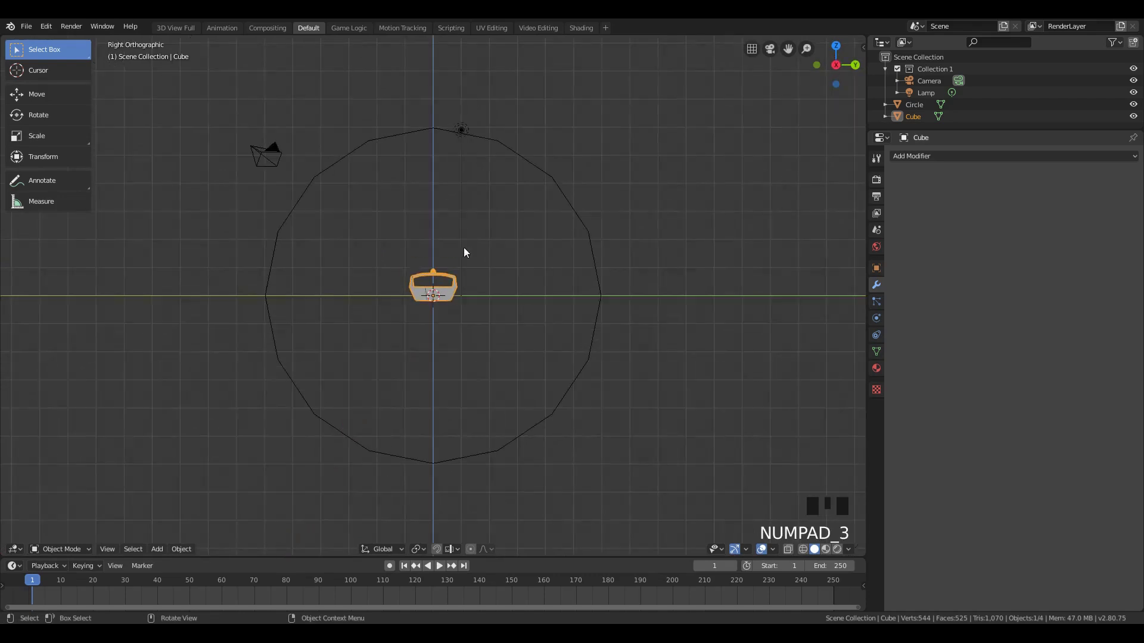
{"action": "left_click", "coordinate": [460, 297]}
{"action": "key", "text": "shift+a"}
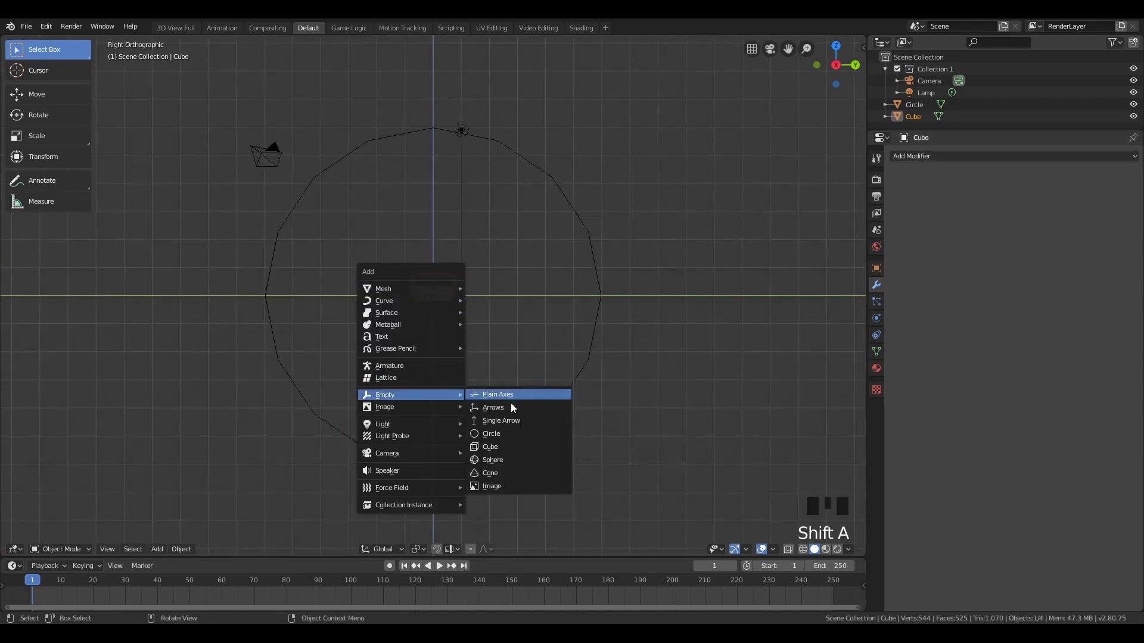
Scale the empty to 0.142 and raise it along Z to the gondola's hanging ring.
{"action": "key", "text": "s"}
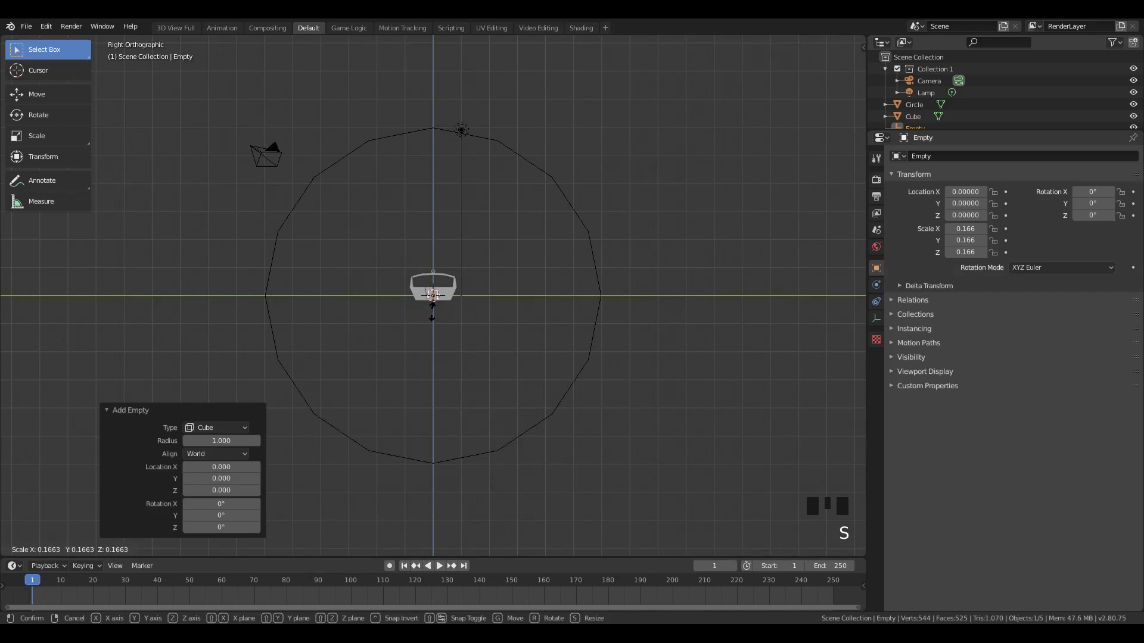
{"action": "scroll", "scroll_direction": "up", "scroll_amount": 3}
{"action": "key", "text": "g"}
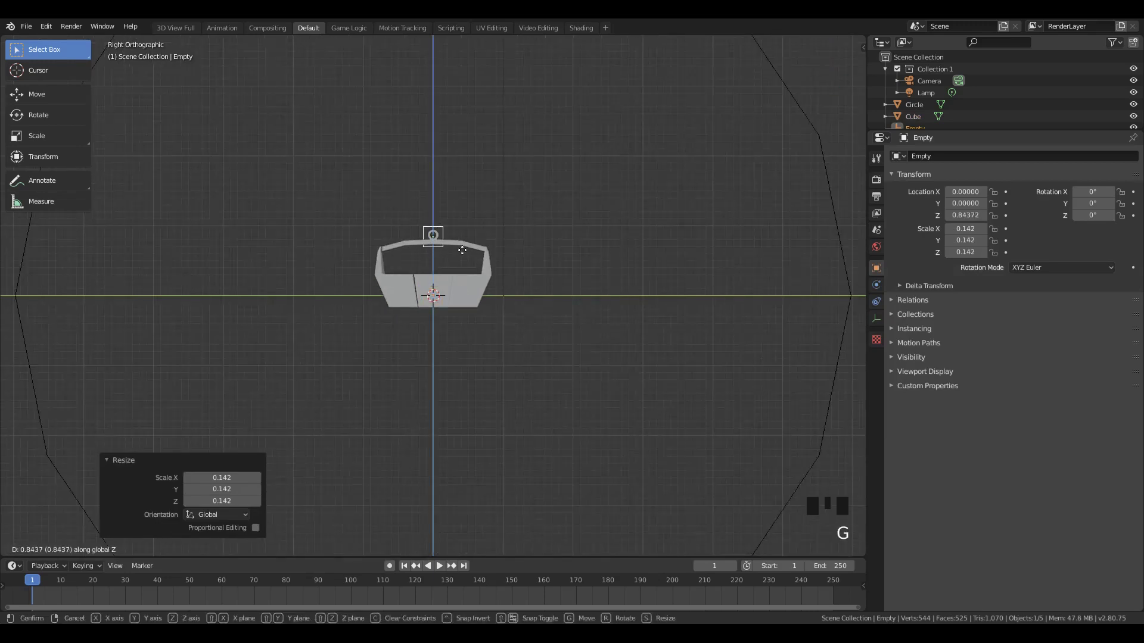
{"action": "scroll", "scroll_direction": "up", "scroll_amount": 3}
{"action": "left_click_drag", "start_coordinate": [449, 205], "coordinate": [521, 206]}
{"action": "left_click", "coordinate": [521, 206]}
{"action": "left_click_drag", "start_coordinate": [545, 233], "coordinate": [878, 292]}
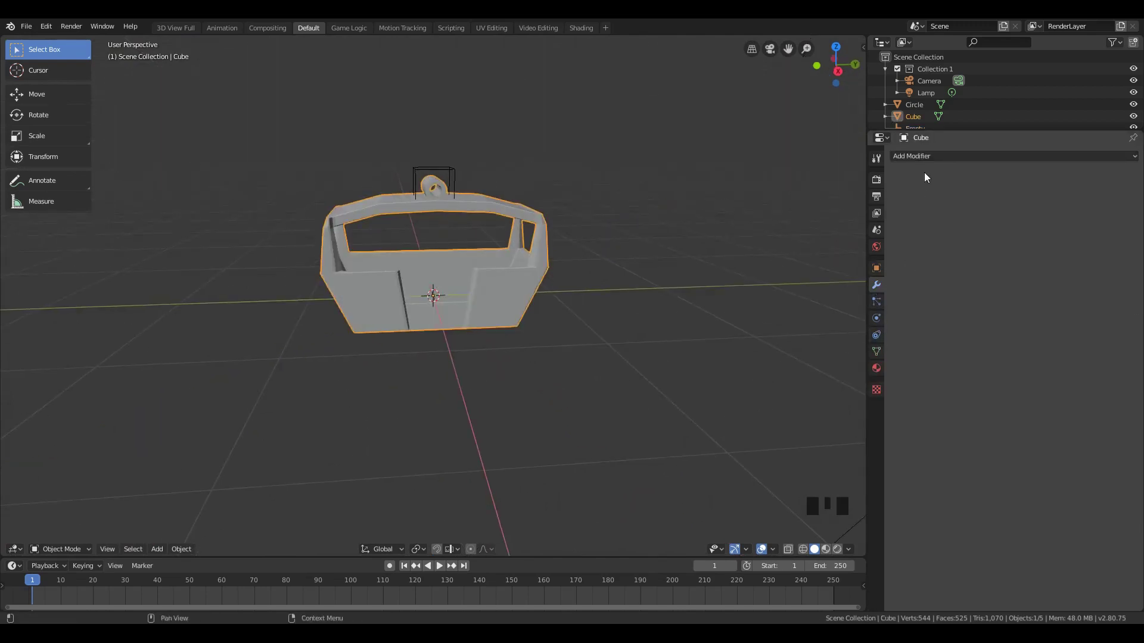
Give the gondola a Copy Location constraint targeting the Empty.
{"action": "left_click", "coordinate": [885, 336]}
{"action": "left_click_drag", "start_coordinate": [950, 160], "coordinate": [952, 189]}
{"action": "left_click_drag", "start_coordinate": [1019, 197], "coordinate": [473, 203]}
Move and rotate to check the gondola follows the empty's location.
{"action": "key", "text": "Tab"}
{"action": "key", "text": "a"}
{"action": "key", "text": "g"}
{"action": "key", "text": "KP_3"}
{"action": "key", "text": "g"}
{"action": "key", "text": "Tab"}
{"action": "scroll", "scroll_direction": "down", "scroll_amount": 3}
{"action": "left_click", "coordinate": [440, 254]}
{"action": "left_click", "coordinate": [442, 262]}
{"action": "key", "text": "r"}
{"action": "left_click", "coordinate": [454, 300]}
Parent the empty to a vertex on the wheel circle with Ctrl+P.
{"action": "key", "text": "g"}
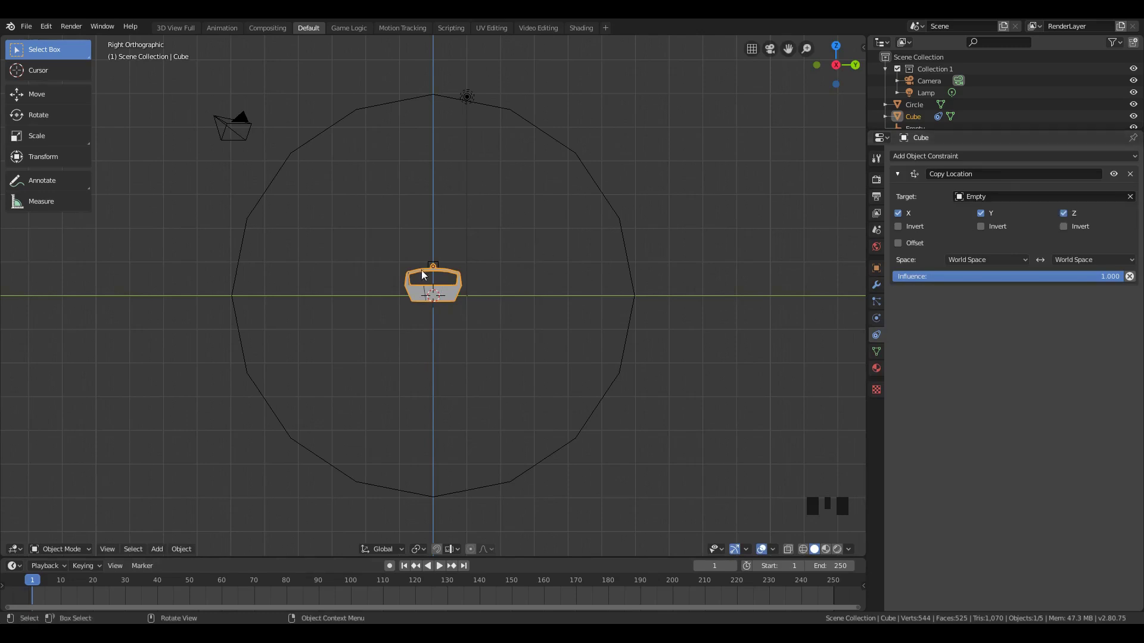
{"action": "left_click", "coordinate": [439, 261]}
{"action": "key", "text": "g"}
{"action": "left_click_drag", "start_coordinate": [461, 110], "coordinate": [473, 147]}
{"action": "key", "text": "g"}
{"action": "left_click", "coordinate": [487, 81]}
{"action": "key", "text": "ctrl+p"}
{"action": "left_click", "coordinate": [435, 73]}
{"action": "double_click", "coordinate": [473, 84]}
Rotate the wheel circle from front and side views to confirm the gondola stays upright.
{"action": "key", "text": "r"}
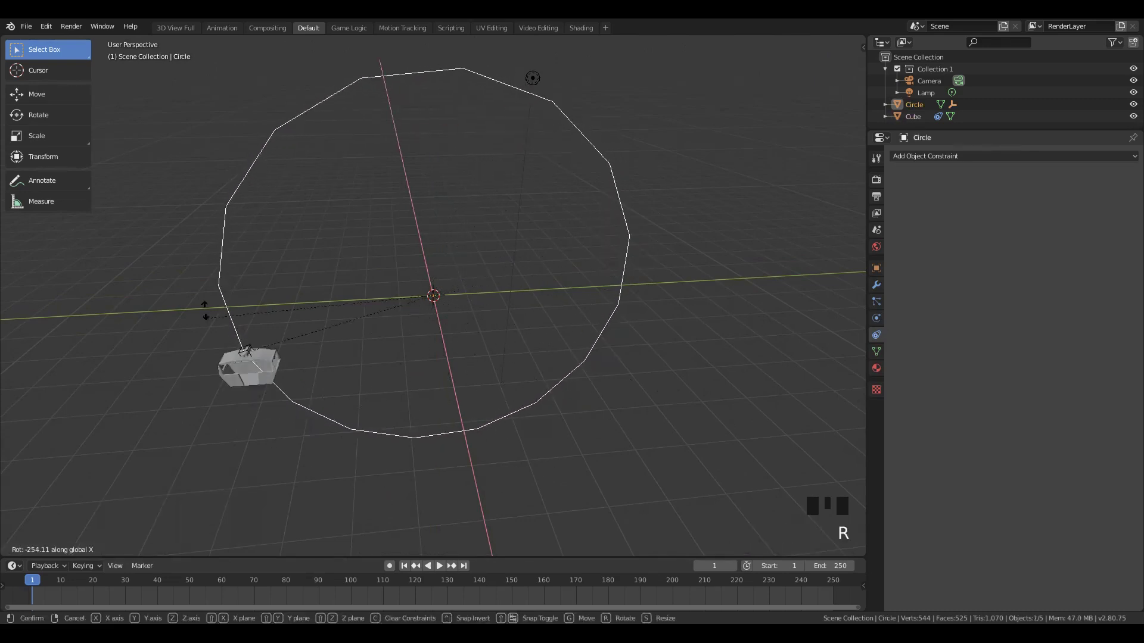
{"action": "key", "text": "KP_1"}
{"action": "key", "text": "KP_3"}
{"action": "key", "text": "r"}
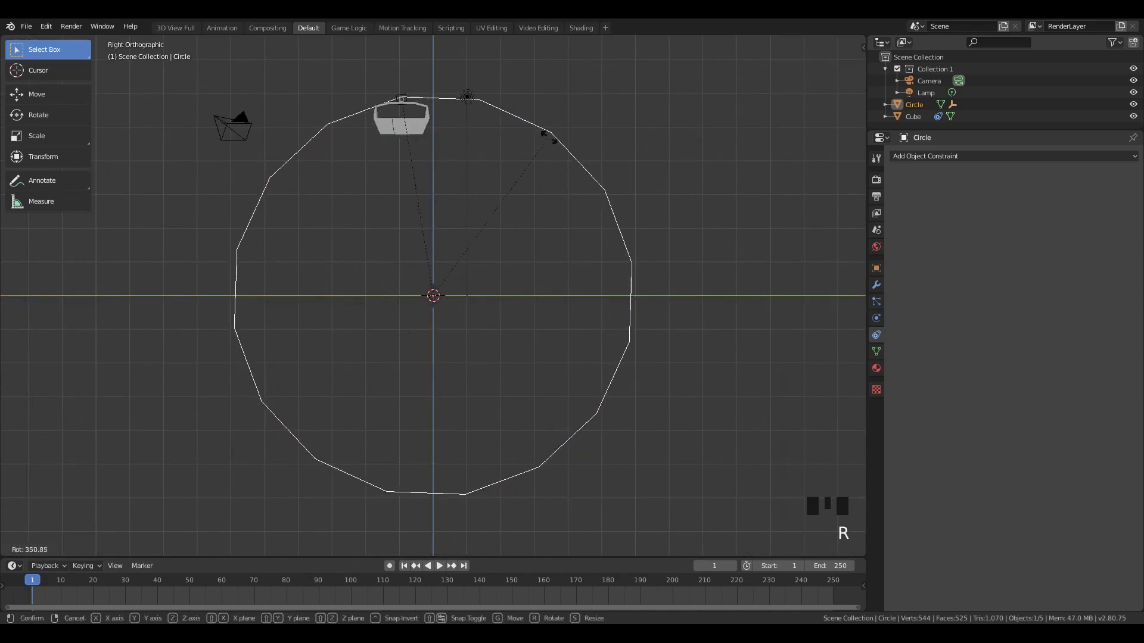
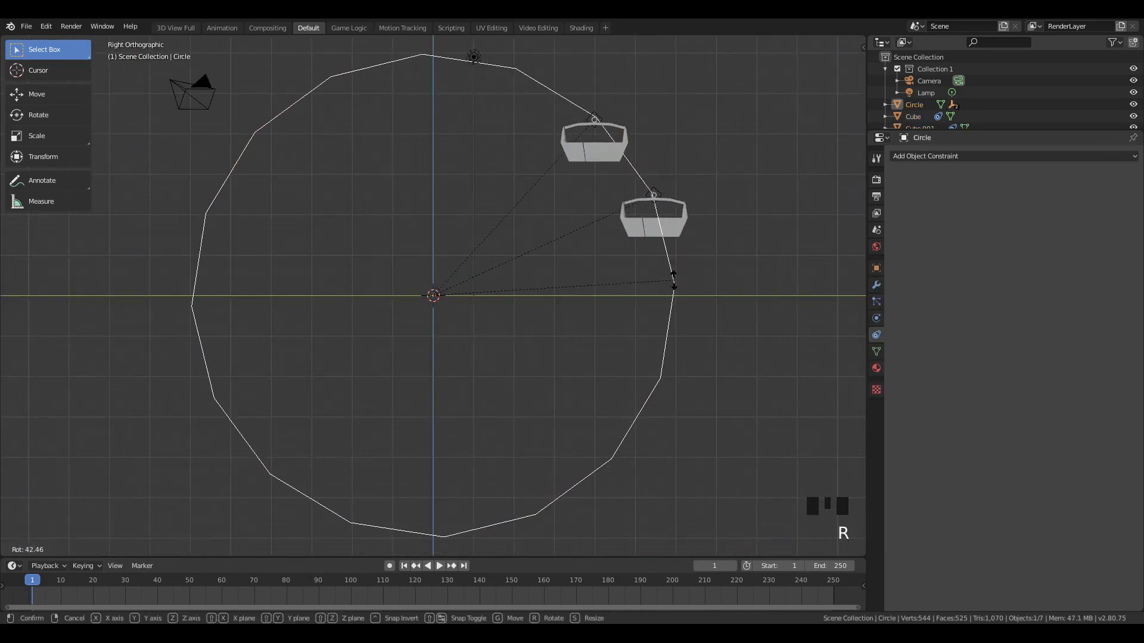
{"action": "key", "text": "KP_Decimal"}
Make trial linked gondola copies with Alt+D and place them on the wheel.
{"action": "scroll", "scroll_direction": "up", "scroll_amount": 3}
{"action": "scroll", "scroll_direction": "down", "scroll_amount": 3}
{"action": "scroll", "scroll_direction": "up", "scroll_amount": 3}
{"action": "key", "text": "g"}
{"action": "double_click", "coordinate": [526, 88]}
{"action": "key", "text": "g"}
{"action": "key", "text": "alt+d"}
{"action": "left_click_drag", "start_coordinate": [542, 122], "coordinate": [542, 123]}
{"action": "left_click", "coordinate": [530, 81]}
{"action": "double_click", "coordinate": [527, 85]}
{"action": "left_click", "coordinate": [528, 89]}
{"action": "double_click", "coordinate": [527, 90]}
{"action": "left_click_drag", "start_coordinate": [525, 91], "coordinate": [539, 67]}
{"action": "double_click", "coordinate": [540, 67]}
{"action": "scroll", "scroll_direction": "down", "scroll_amount": 3}
{"action": "key", "text": "a"}
{"action": "left_click", "coordinate": [486, 194]}
{"action": "key", "text": "b"}
{"action": "left_click", "coordinate": [432, 158]}
{"action": "left_click", "coordinate": [438, 183]}
Undo all the trial copies, leaving the single original gondola and empty.
{"action": "key", "text": "ctrl+z"}
{"action": "key", "text": "ctrl+z"}
{"action": "key", "text": "ctrl+z"}
{"action": "key", "text": "ctrl+z"}
{"action": "key", "text": "ctrl+z"}
{"action": "key", "text": "ctrl+z"}
{"action": "key", "text": "ctrl+z"}
{"action": "key", "text": "ctrl+z"}
{"action": "key", "text": "ctrl+z"}
{"action": "key", "text": "ctrl+z"}
{"action": "key", "text": "ctrl+z"}
From side view, Alt+D a linked gondola-and-empty copy onto the next circle vertex.
{"action": "key", "text": "g"}
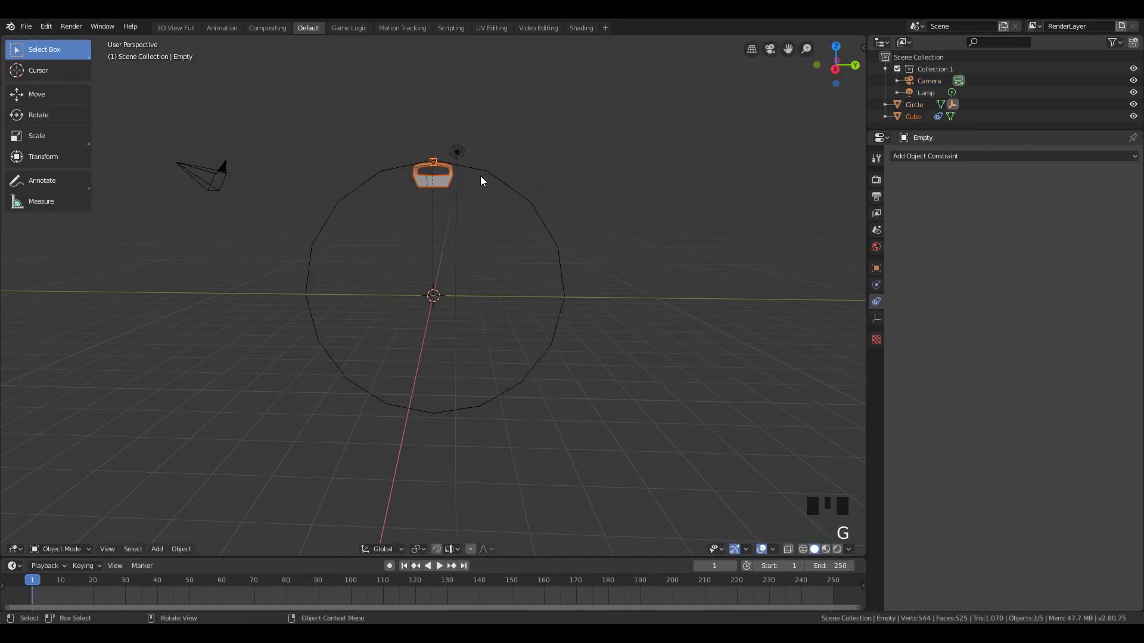
{"action": "key", "text": "KP_3"}
{"action": "left_click_drag", "start_coordinate": [428, 551], "coordinate": [416, 469]}
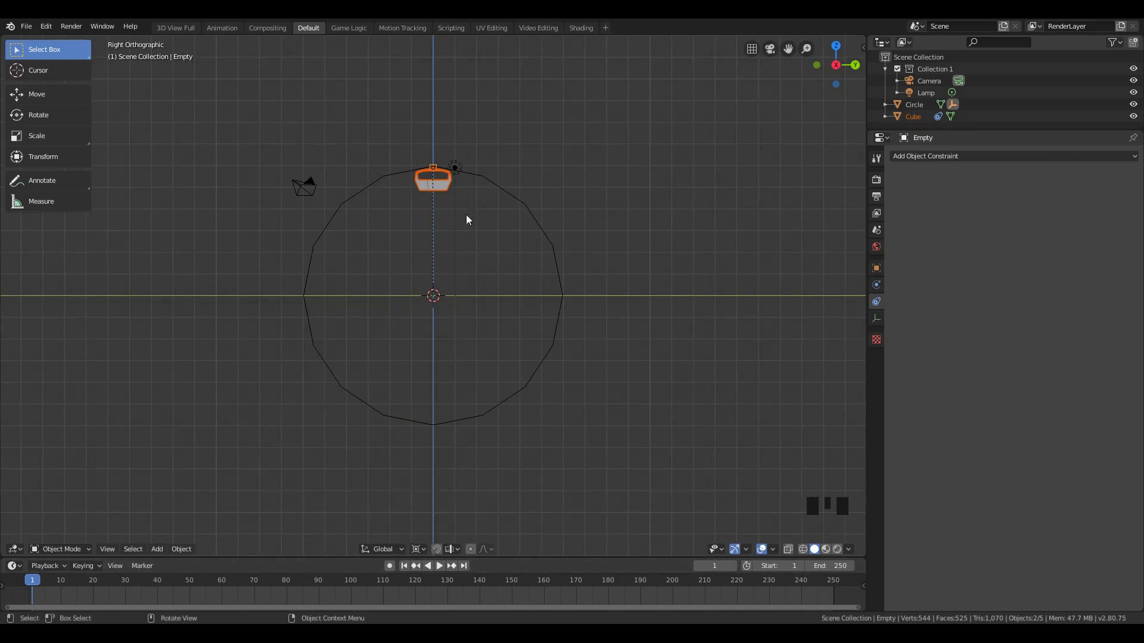
{"action": "key", "text": "alt+d"}
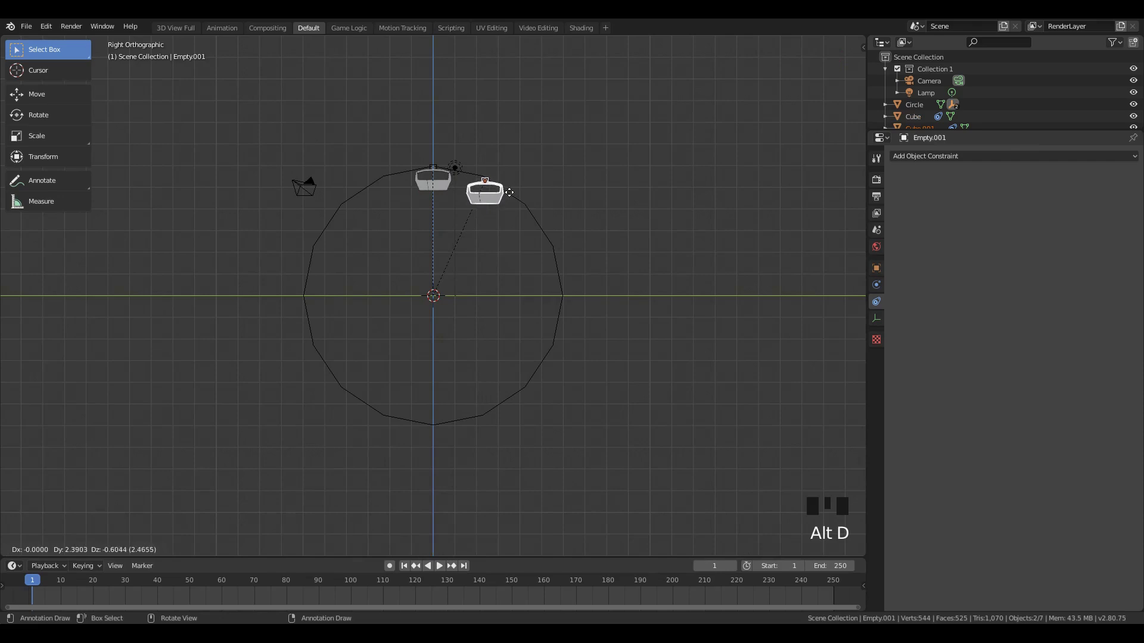
{"action": "scroll", "scroll_direction": "up", "scroll_amount": 3}
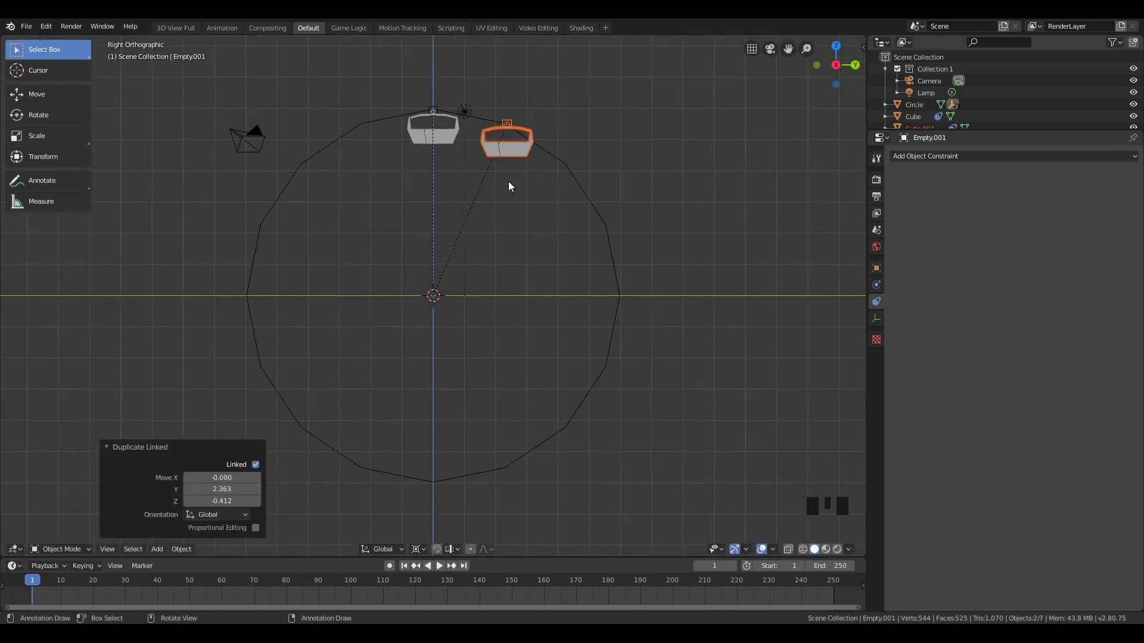
{"action": "key", "text": "shift+r"}
{"action": "key", "text": "g"}
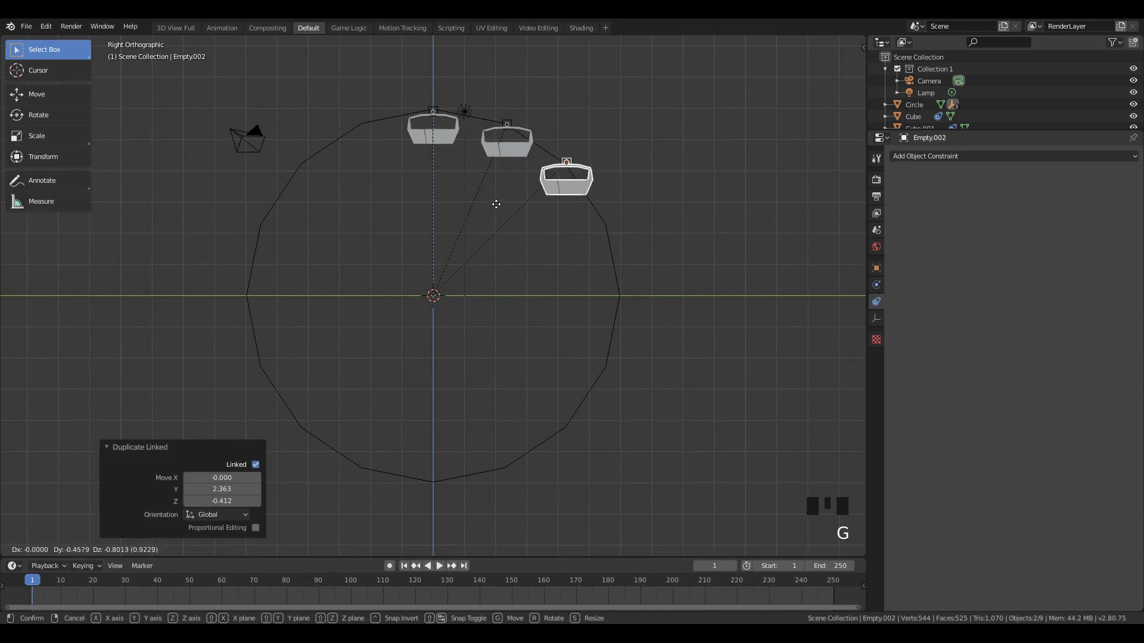
{"action": "key", "text": "shift+r"}
{"action": "key", "text": "ctrl+z"}
Repeat the linked duplication until all 16 circle vertices carry a gondola.
{"action": "key", "text": "alt+d"}
{"action": "key", "text": "alt+d"}
{"action": "key", "text": "alt+d"}
{"action": "key", "text": "alt+d"}
{"action": "key", "text": "alt+d"}
{"action": "key", "text": "alt+d"}
{"action": "key", "text": "alt+d"}
{"action": "key", "text": "alt+d"}
{"action": "key", "text": "alt+d"}
{"action": "key", "text": "alt+d"}
{"action": "key", "text": "alt+d"}
{"action": "key", "text": "alt+d"}
{"action": "key", "text": "alt+d"}
{"action": "key", "text": "a"}
Select the wheel circle and rotate it to verify every gondola stays upright.
{"action": "left_click", "coordinate": [622, 270]}
{"action": "key", "text": "r"}
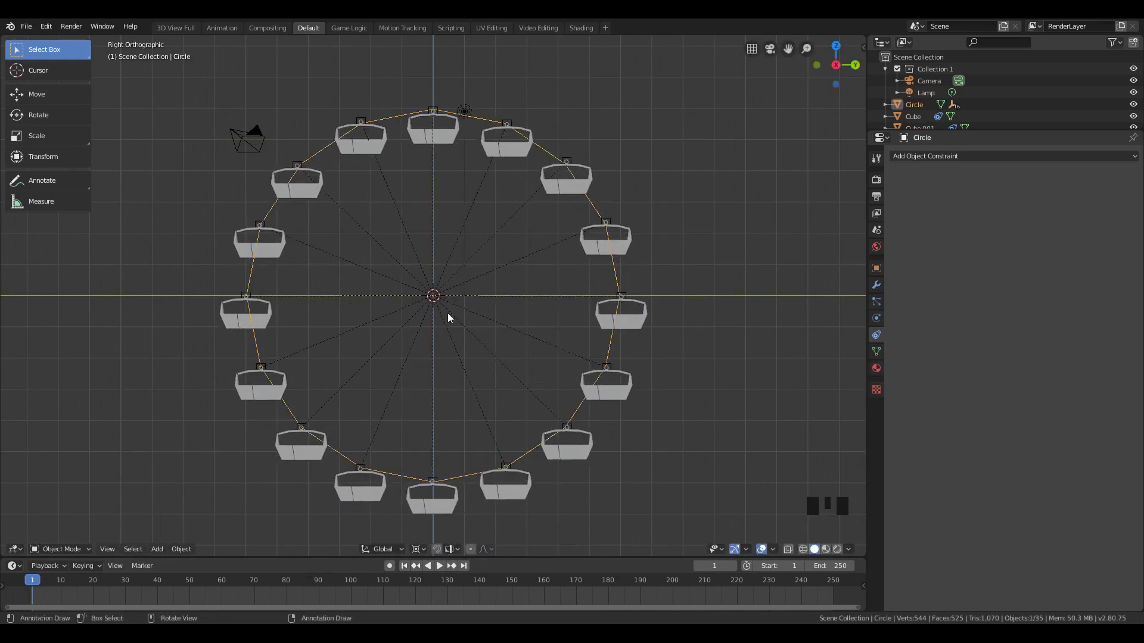
{"action": "key", "text": "r"}
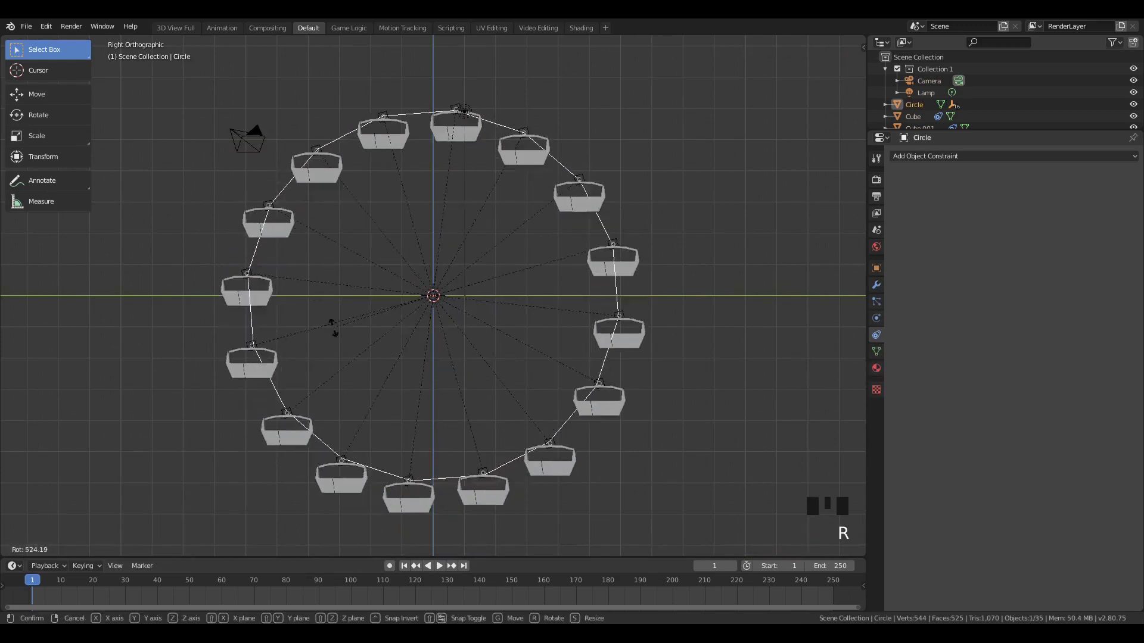
{"action": "left_click_drag", "start_coordinate": [382, 255], "coordinate": [431, 281]}
{"action": "scroll", "scroll_direction": "down", "scroll_amount": 3}
{"action": "middle_click", "coordinate": [436, 276]}
Bring up the Add menu to insert a Bezier circle for the wheel rim.
{"action": "key", "text": "shift+a"}
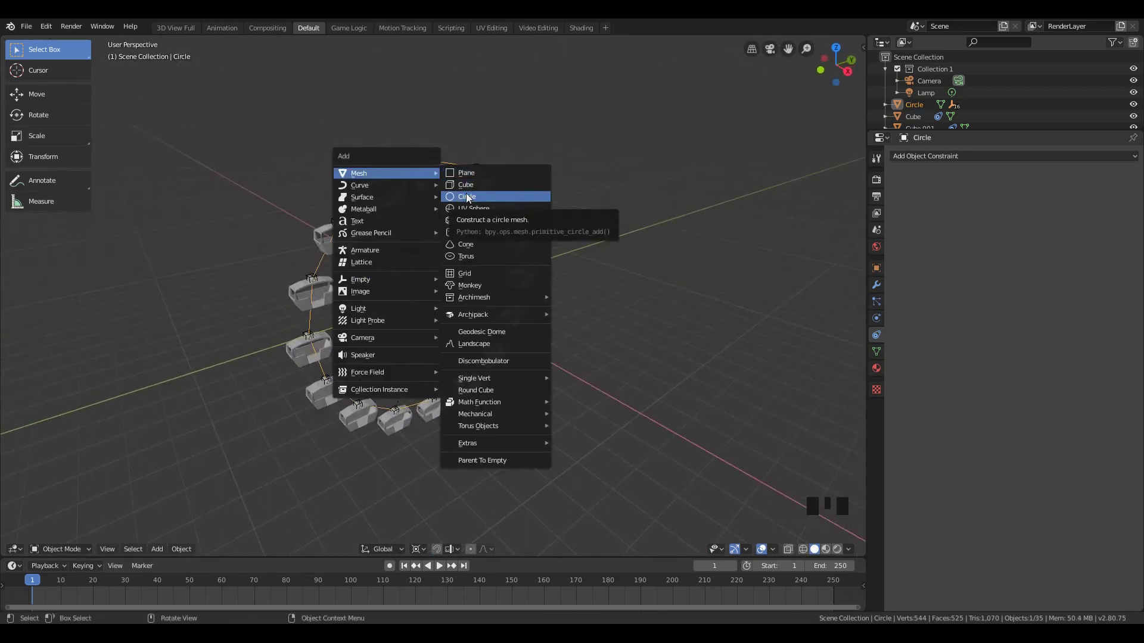
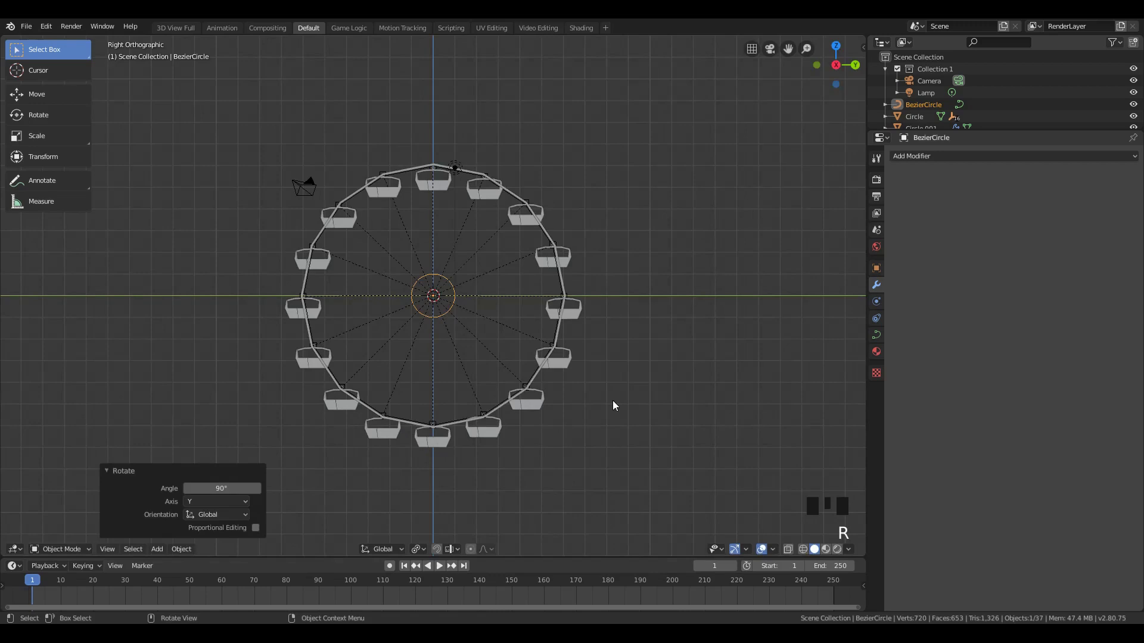
Select the curved rim, then add the gondola circle to the selection.
{"action": "key", "text": "s"}
{"action": "left_click_drag", "start_coordinate": [660, 210], "coordinate": [528, 278]}
{"action": "double_click", "coordinate": [527, 278]}
{"action": "left_click", "coordinate": [545, 272]}
{"action": "left_click", "coordinate": [523, 282]}
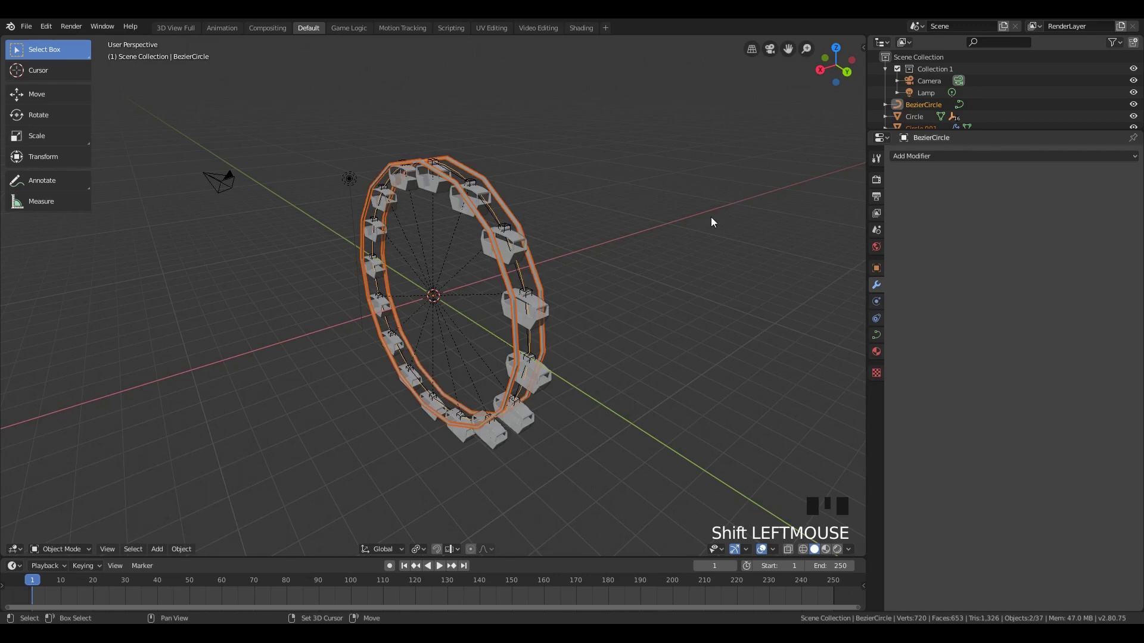
{"action": "left_click", "coordinate": [522, 284]}
Parent the rim to the circle (Object), name it MasterCircle and rotate to test.
{"action": "key", "text": "ctrl+p"}
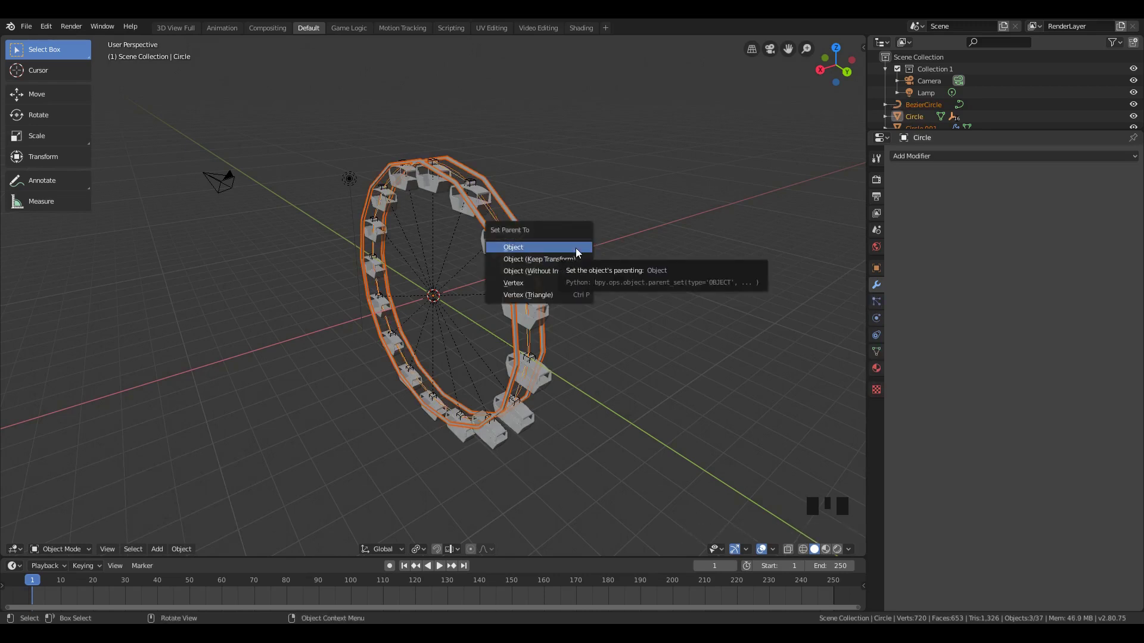
{"action": "left_click_drag", "start_coordinate": [926, 113], "coordinate": [846, 177]}
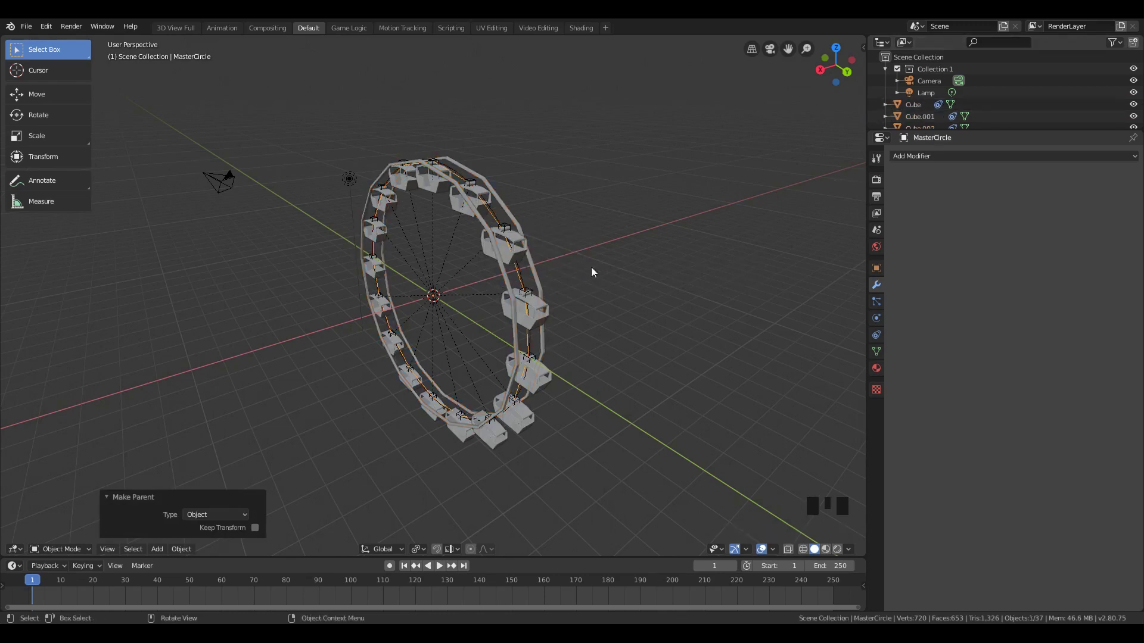
{"action": "key", "text": "r"}
{"action": "key", "text": "r"}
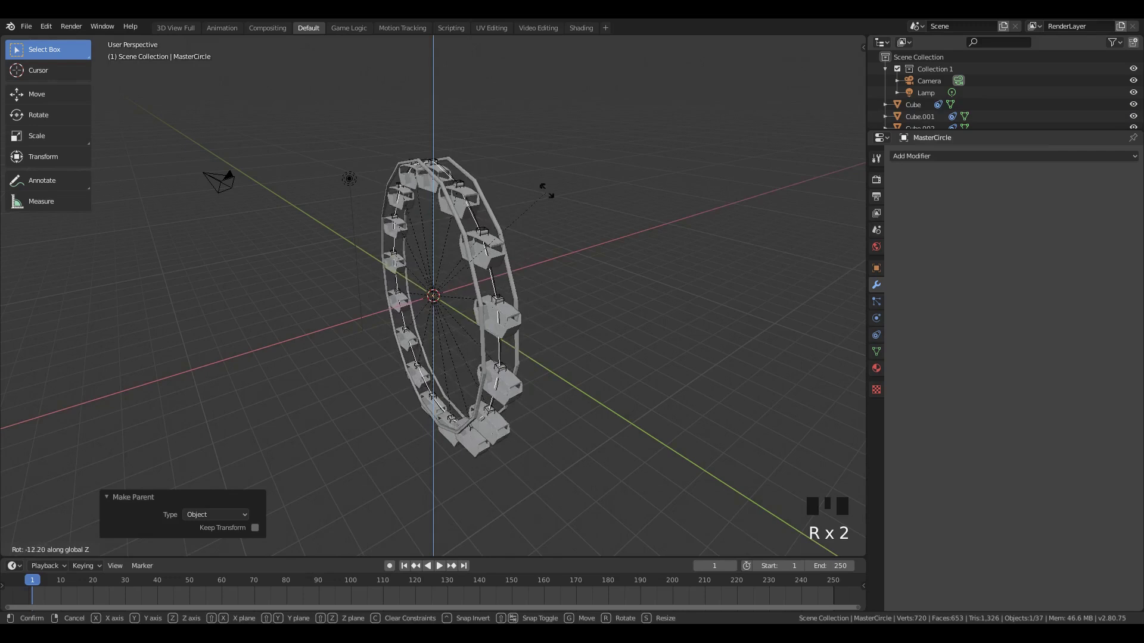
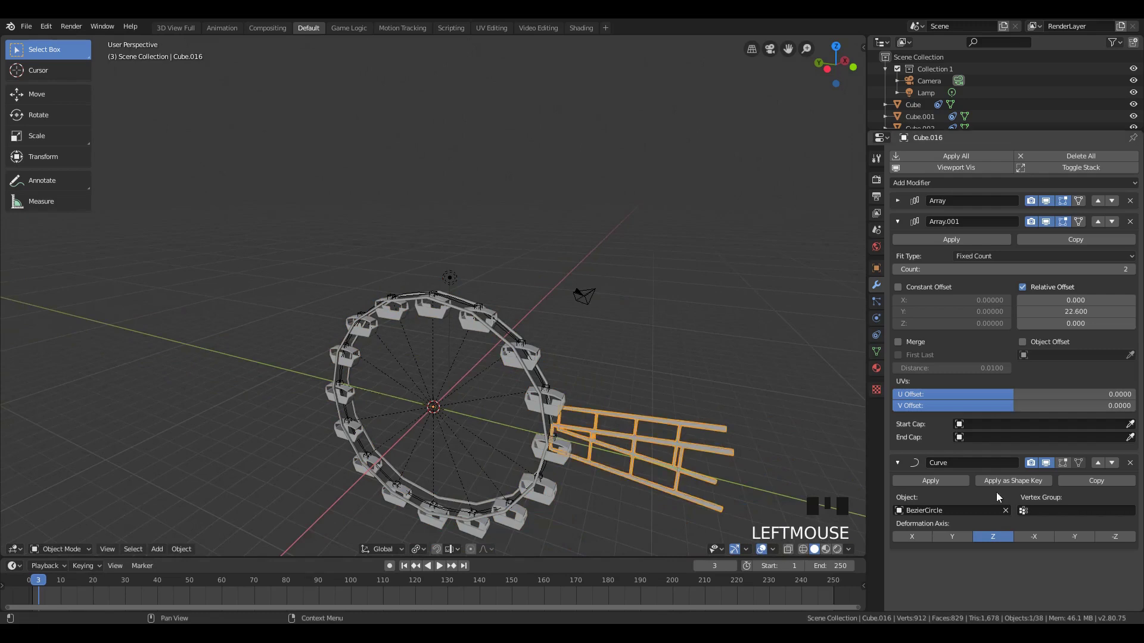
Rotate the ladder strut 90° about the Z axis so it lies flat as a straight beam.
{"action": "left_click", "coordinate": [1049, 541]}
{"action": "left_click_drag", "start_coordinate": [1076, 541], "coordinate": [1110, 545]}
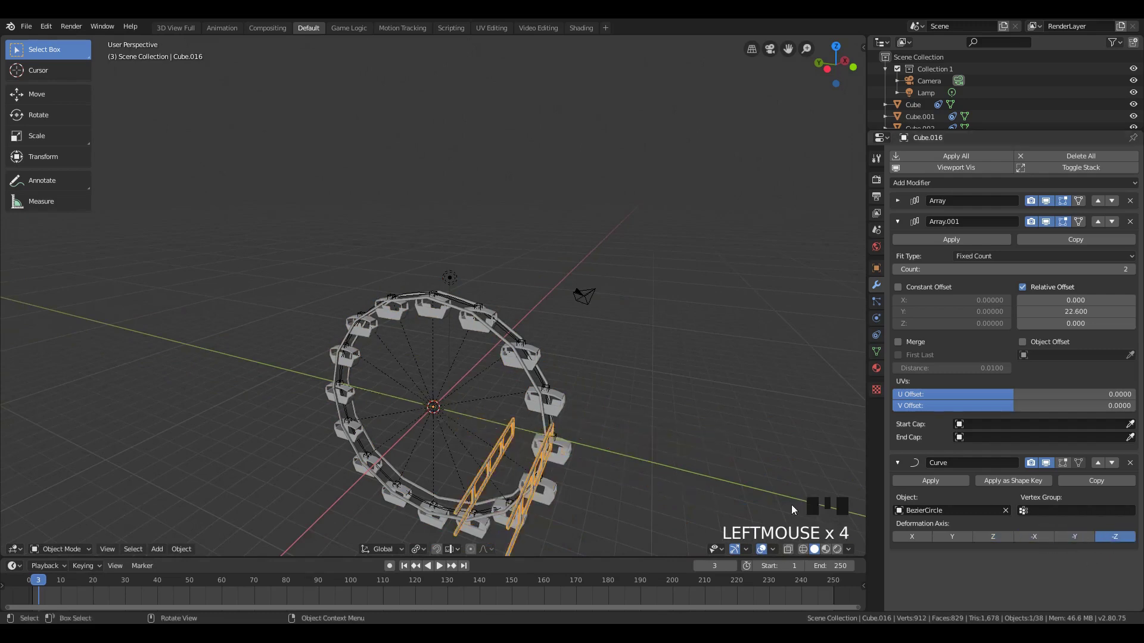
{"action": "left_click_drag", "start_coordinate": [604, 489], "coordinate": [594, 479]}
{"action": "key", "text": "r"}
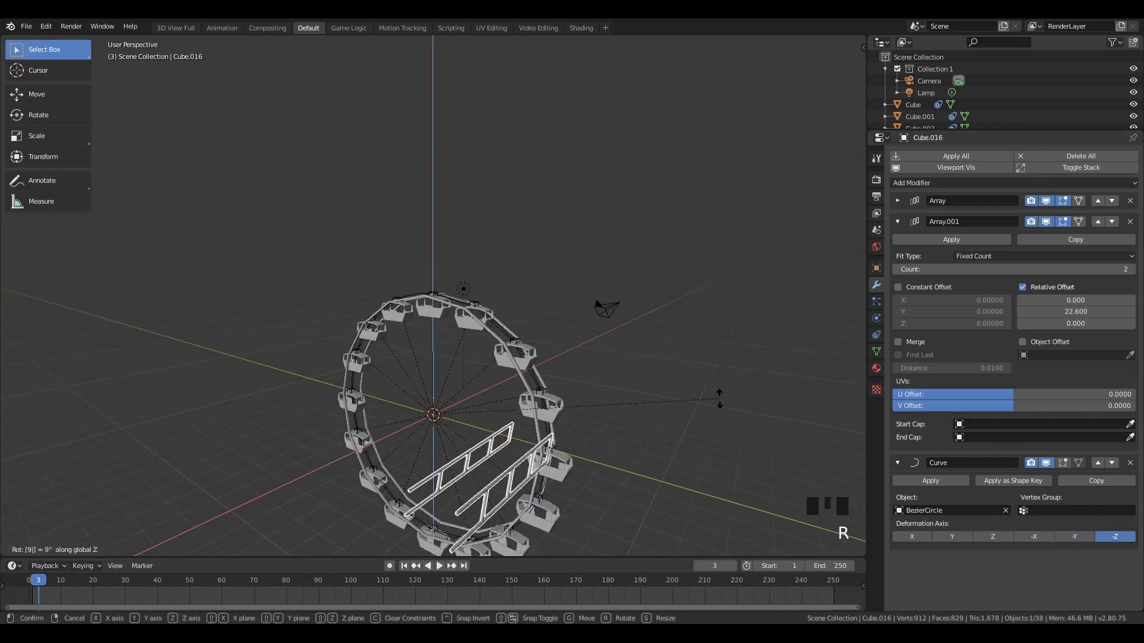
{"action": "middle_click", "coordinate": [656, 474]}
{"action": "key", "text": "r"}
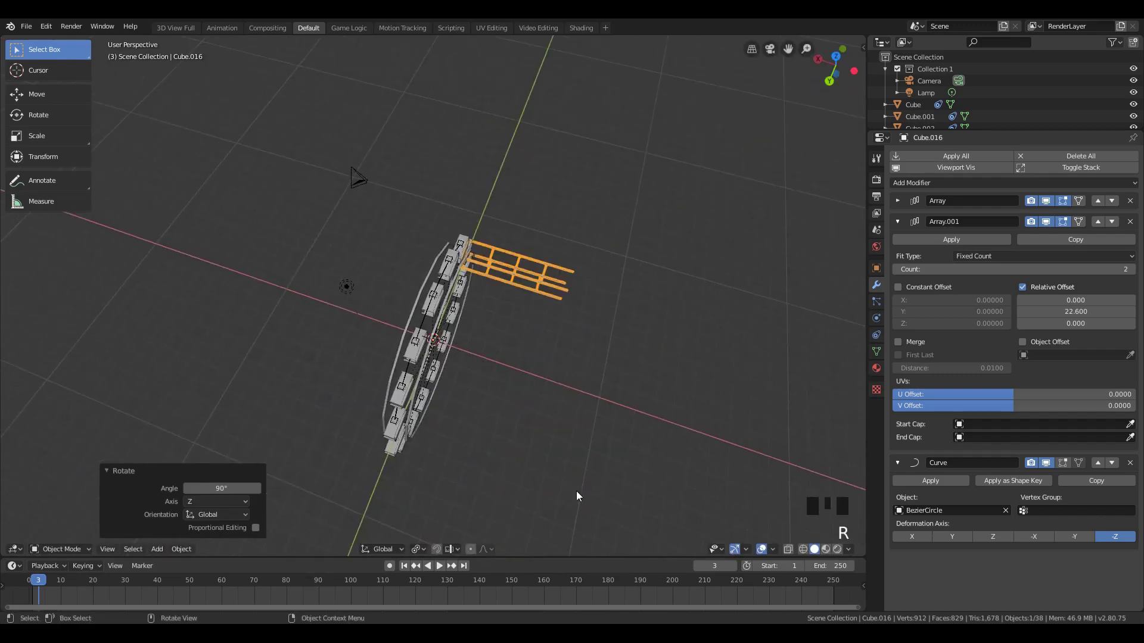
{"action": "left_click_drag", "start_coordinate": [920, 540], "coordinate": [920, 539]}
{"action": "left_click_drag", "start_coordinate": [601, 315], "coordinate": [485, 291]}
{"action": "key", "text": "r"}
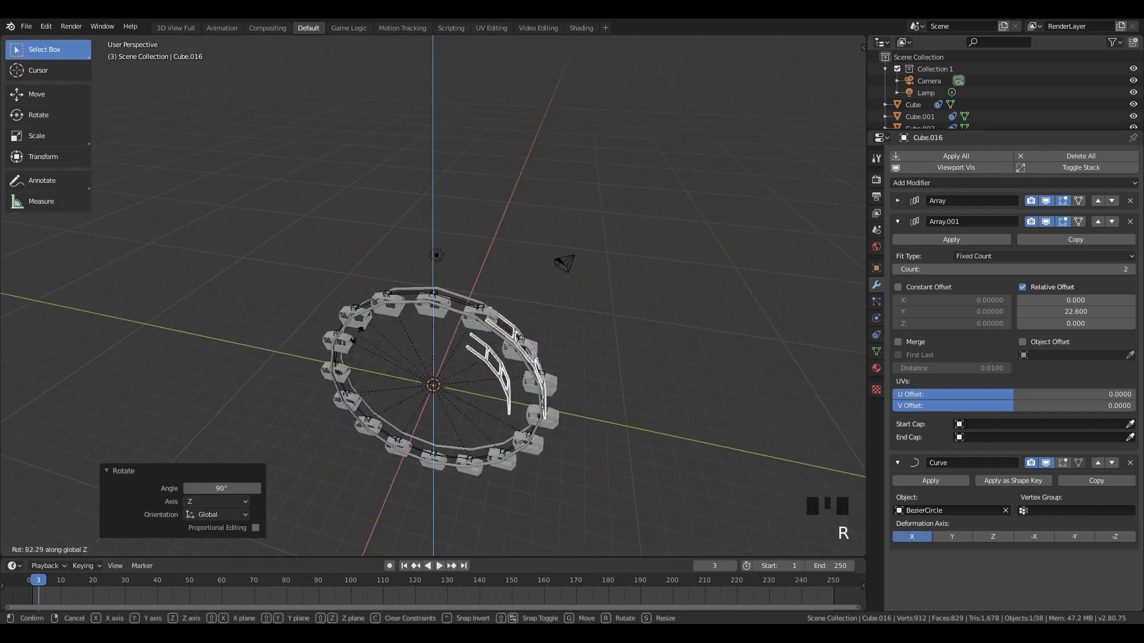
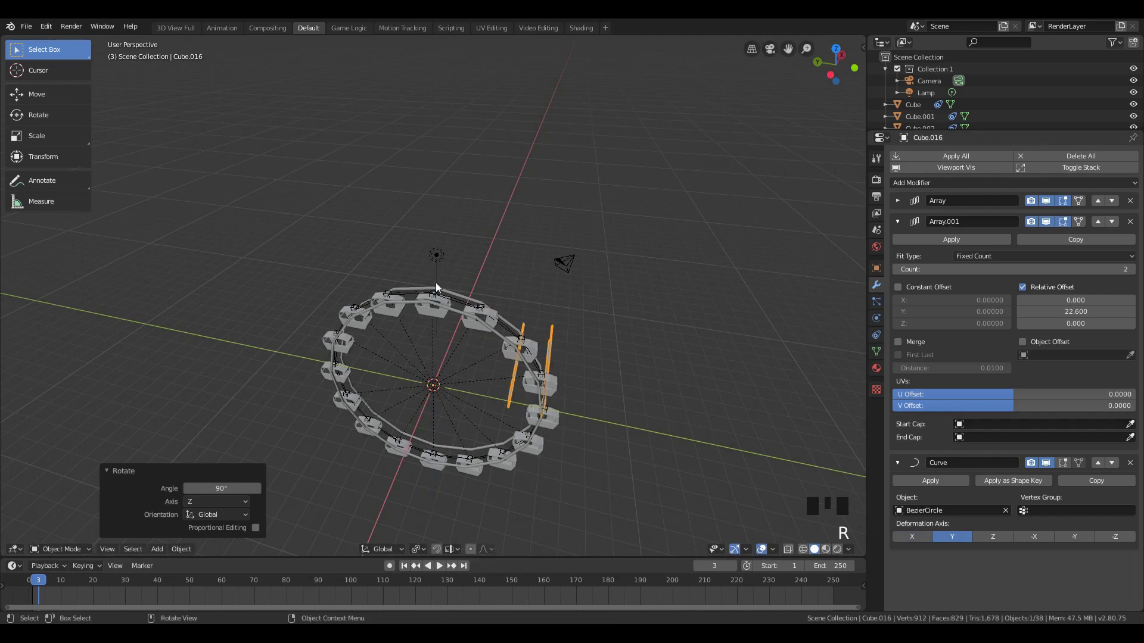
{"action": "key", "text": "KP_7"}
{"action": "key", "text": "r"}
{"action": "left_click_drag", "start_coordinate": [510, 312], "coordinate": [421, 246]}
Inspect the strut from several angles, flipping in and out of Edit Mode.
{"action": "key", "text": "Tab"}
{"action": "key", "text": "a"}
{"action": "key", "text": "r"}
{"action": "key", "text": "Tab"}
{"action": "left_click_drag", "start_coordinate": [504, 358], "coordinate": [479, 285]}
{"action": "key", "text": "Tab"}
{"action": "left_click_drag", "start_coordinate": [467, 321], "coordinate": [437, 333]}
{"action": "key", "text": "Tab"}
{"action": "key", "text": "Tab"}
{"action": "left_click_drag", "start_coordinate": [569, 383], "coordinate": [528, 393]}
{"action": "key", "text": "Tab"}
{"action": "left_click_drag", "start_coordinate": [514, 414], "coordinate": [469, 394]}
{"action": "key", "text": "Tab"}
{"action": "left_click_drag", "start_coordinate": [486, 414], "coordinate": [526, 402]}
{"action": "key", "text": "Tab"}
Delete the Array.001 modifier so the strut is a single lattice beam.
{"action": "left_click", "coordinate": [1137, 231]}
{"action": "key", "text": "Tab"}
{"action": "key", "text": "Tab"}
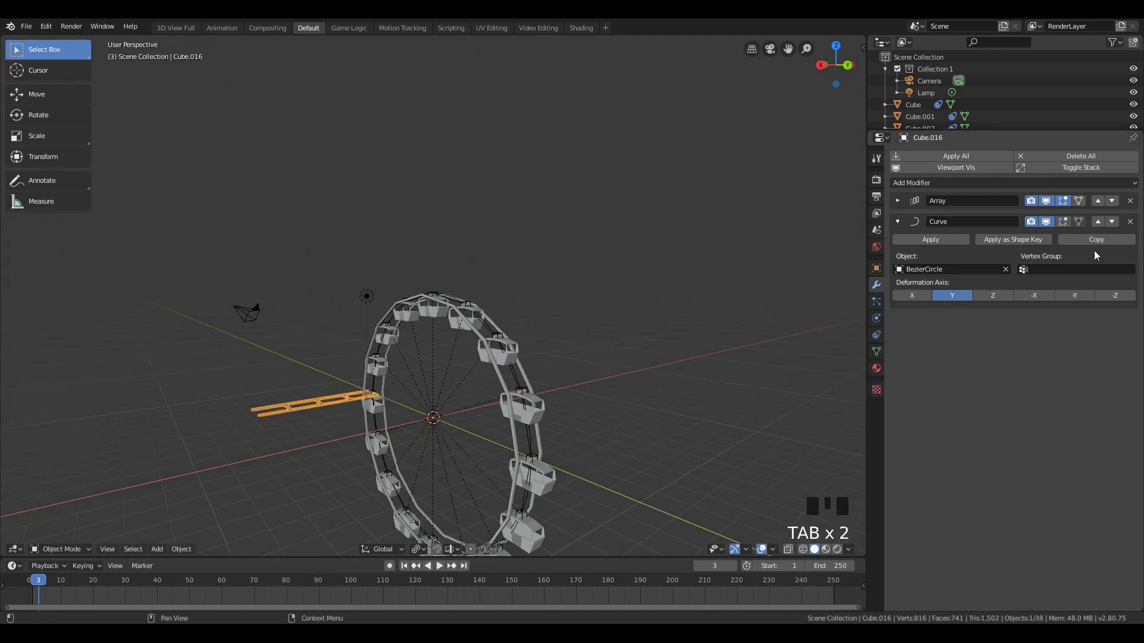
Remove the Curve modifier from the beam.
{"action": "left_click", "coordinate": [1134, 221]}
{"action": "left_click_drag", "start_coordinate": [465, 400], "coordinate": [497, 463]}
{"action": "scroll", "scroll_direction": "down", "scroll_amount": 3}
{"action": "left_click_drag", "start_coordinate": [493, 492], "coordinate": [420, 226]}
{"action": "scroll", "scroll_direction": "down", "scroll_amount": 3}
Scale the beam into an upright spoke from hub to rim, checked in side views.
{"action": "key", "text": "s"}
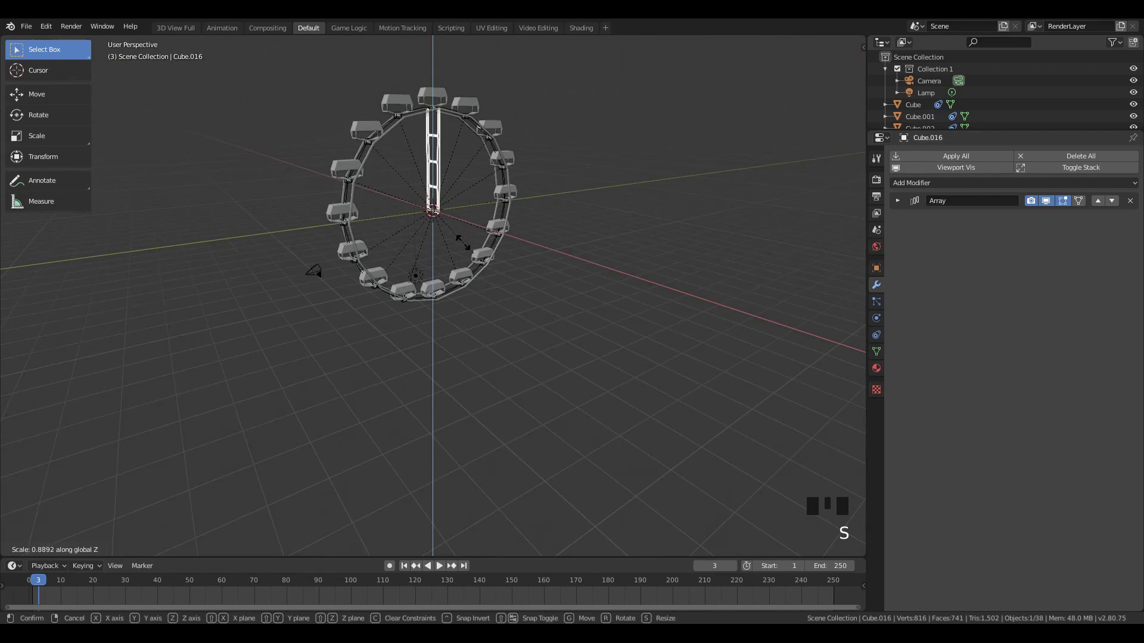
{"action": "key", "text": "KP_Decimal"}
{"action": "key", "text": "KP_1"}
{"action": "key", "text": "KP_3"}
{"action": "scroll", "scroll_direction": "down", "scroll_amount": 3}
{"action": "left_click_drag", "start_coordinate": [454, 261], "coordinate": [431, 310]}
{"action": "scroll", "scroll_direction": "up", "scroll_amount": 3}
{"action": "left_click_drag", "start_coordinate": [449, 369], "coordinate": [472, 341]}
{"action": "scroll", "scroll_direction": "down", "scroll_amount": 3}
{"action": "key", "text": "KP_1"}
{"action": "key", "text": "KP_3"}
{"action": "scroll", "scroll_direction": "down", "scroll_amount": 3}
Make an Alt+D linked copy of the spoke rotated 22.5° toward the next cabin.
{"action": "key", "text": "alt+d"}
{"action": "key", "text": "r"}
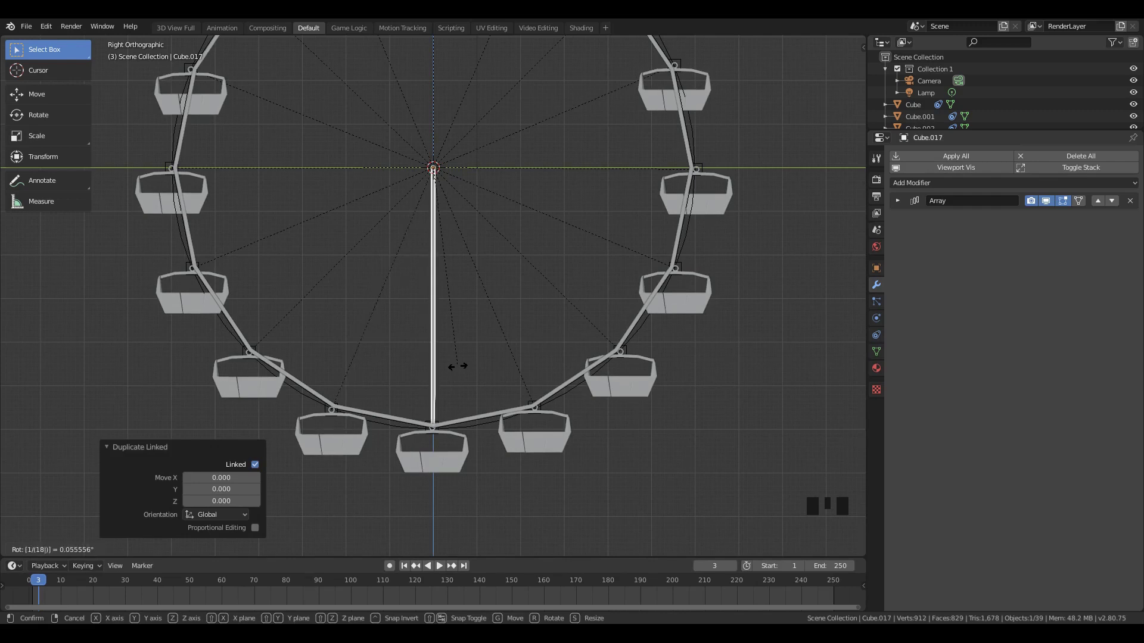
{"action": "key", "text": "r"}
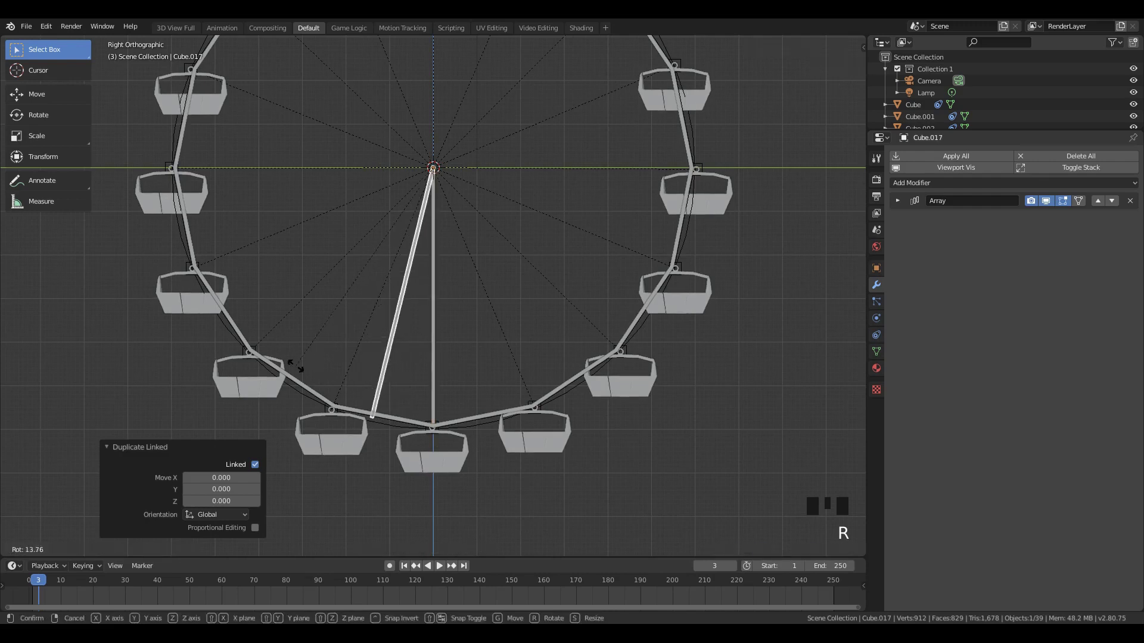
{"action": "key", "text": "r"}
{"action": "key", "text": "ctrl+z"}
Confirm the 22.5° spoke and add further linked copies turned toward the next cabins.
{"action": "key", "text": "r"}
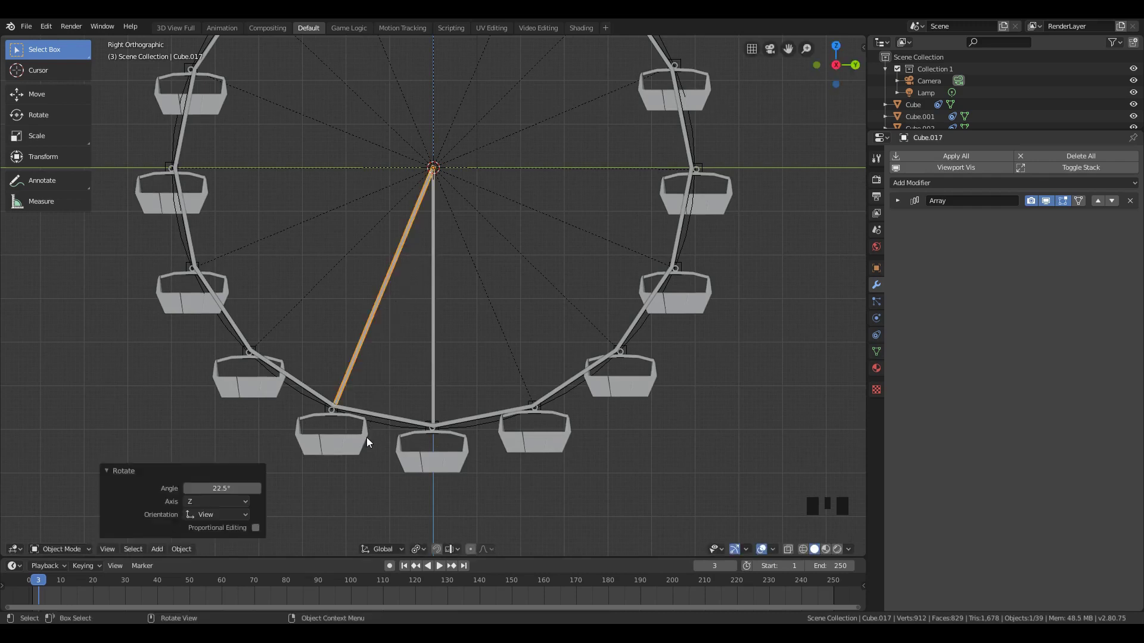
{"action": "key", "text": "shift+r"}
{"action": "key", "text": "ctrl+z"}
{"action": "left_click", "coordinate": [437, 400]}
{"action": "key", "text": "alt+d"}
{"action": "key", "text": "r"}
Duplicate the selected spokes as linked copies rotated 90°.
{"action": "left_click", "coordinate": [375, 350]}
{"action": "left_click", "coordinate": [441, 349]}
{"action": "scroll", "scroll_direction": "down", "scroll_amount": 3}
{"action": "key", "text": "alt+d"}
{"action": "key", "text": "r"}
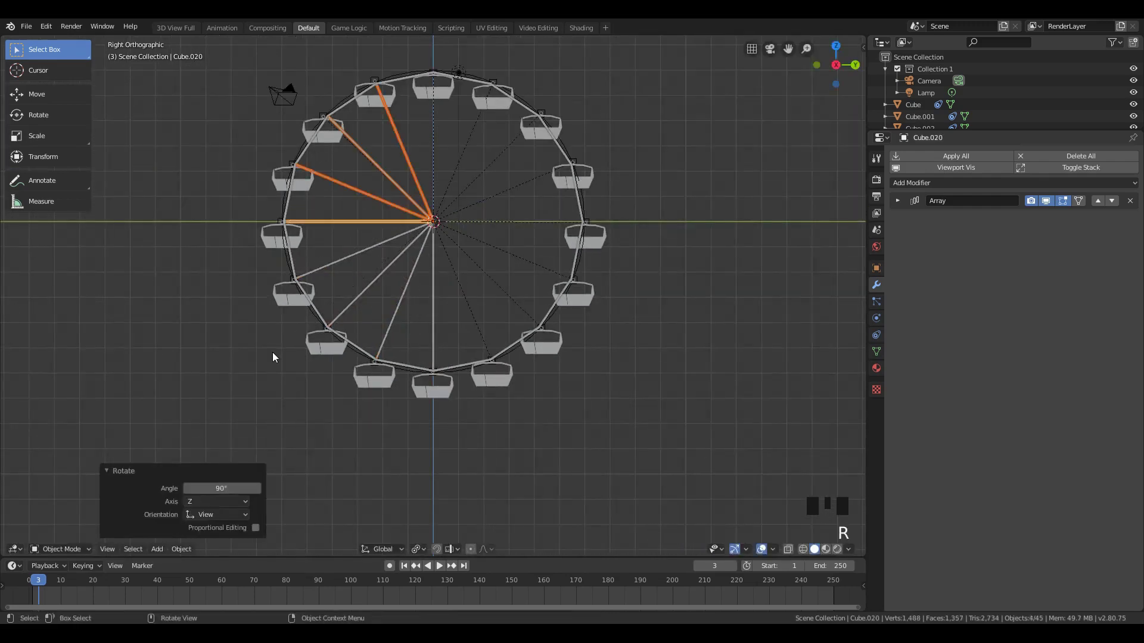
Select all spokes and add linked copies rotated 180° to fill the other half.
{"action": "left_click", "coordinate": [381, 233]}
{"action": "left_click", "coordinate": [389, 252]}
{"action": "key", "text": "b"}
{"action": "left_click", "coordinate": [376, 226]}
{"action": "left_click", "coordinate": [389, 268]}
{"action": "left_click", "coordinate": [399, 285]}
{"action": "left_click", "coordinate": [408, 299]}
{"action": "left_click", "coordinate": [406, 312]}
{"action": "left_click", "coordinate": [436, 315]}
{"action": "key", "text": "alt+d"}
{"action": "key", "text": "r"}
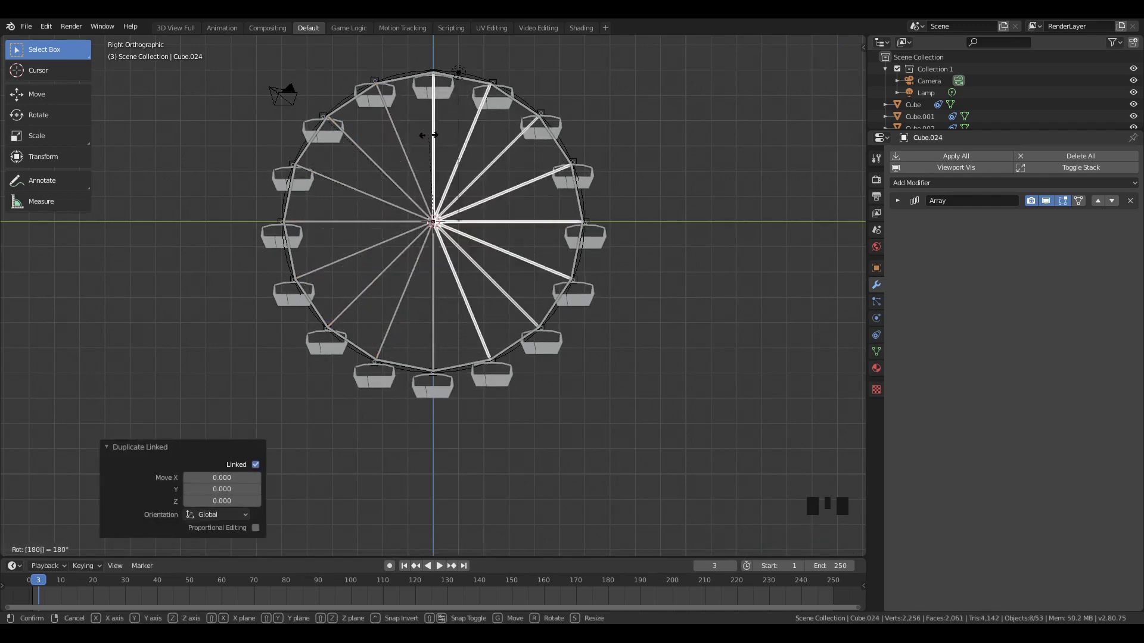
{"action": "key", "text": "a"}
Box-select the spokes around the whole wheel.
{"action": "left_click_drag", "start_coordinate": [585, 198], "coordinate": [513, 251]}
{"action": "left_click", "coordinate": [513, 252]}
{"action": "left_click_drag", "start_coordinate": [508, 226], "coordinate": [408, 196]}
{"action": "key", "text": "b"}
{"action": "left_click_drag", "start_coordinate": [523, 239], "coordinate": [492, 252]}
{"action": "left_click", "coordinate": [492, 251]}
{"action": "scroll", "scroll_direction": "down", "scroll_amount": 3}
Make MasterCircle the active object and bring up the Ctrl+P parenting choices.
{"action": "left_click", "coordinate": [928, 121]}
{"action": "left_click_drag", "start_coordinate": [520, 258], "coordinate": [404, 198]}
{"action": "key", "text": "b"}
{"action": "left_click_drag", "start_coordinate": [664, 164], "coordinate": [609, 182]}
{"action": "left_click", "coordinate": [609, 182]}
{"action": "key", "text": "ctrl+p"}
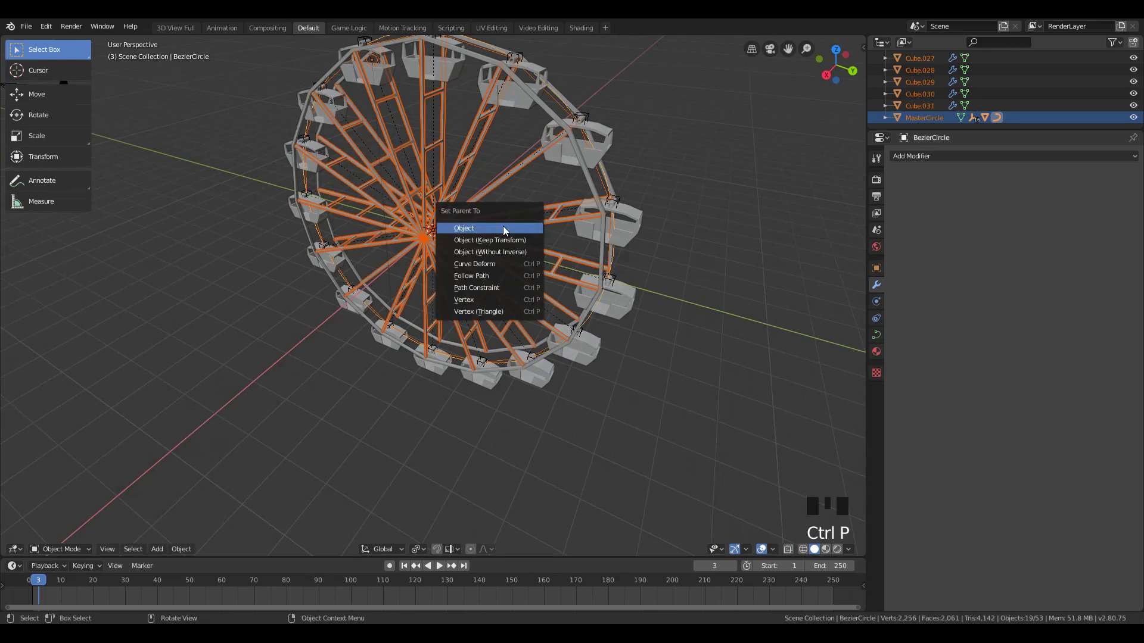
Parent the selected parts to MasterCircle as Object and fix the parent loop in the Outliner.
{"action": "middle_click", "coordinate": [619, 179]}
{"action": "left_click", "coordinate": [889, 118]}
{"action": "scroll", "scroll_direction": "down", "scroll_amount": 3}
{"action": "scroll", "scroll_direction": "up", "scroll_amount": 3}
{"action": "scroll", "scroll_direction": "down", "scroll_amount": 3}
{"action": "left_click", "coordinate": [932, 86]}
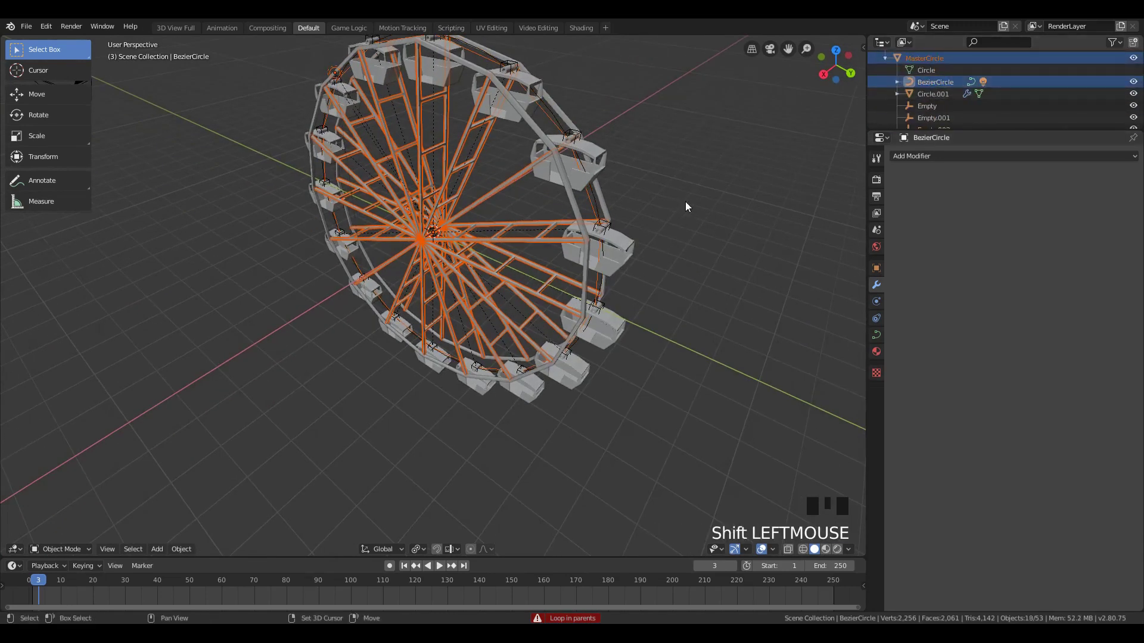
{"action": "left_click", "coordinate": [941, 59]}
{"action": "left_click", "coordinate": [942, 59]}
{"action": "key", "text": "ctrl+p"}
Select and delete a stray empty from the scene.
{"action": "left_click_drag", "start_coordinate": [429, 273], "coordinate": [598, 195]}
{"action": "key", "text": "a"}
{"action": "left_click", "coordinate": [569, 208]}
{"action": "scroll", "scroll_direction": "down", "scroll_amount": 3}
{"action": "scroll", "scroll_direction": "up", "scroll_amount": 3}
{"action": "scroll", "scroll_direction": "down", "scroll_amount": 3}
{"action": "scroll", "scroll_direction": "up", "scroll_amount": 3}
{"action": "left_click", "coordinate": [937, 121]}
{"action": "key", "text": "x"}
{"action": "left_click", "coordinate": [564, 213]}
Test-rotate the wheel so the spokes follow MasterCircle, then move in on the hub to add geometry.
{"action": "key", "text": "r"}
{"action": "key", "text": "KP_1"}
{"action": "key", "text": "KP_3"}
{"action": "key", "text": "r"}
{"action": "middle_click", "coordinate": [504, 187]}
{"action": "key", "text": "r"}
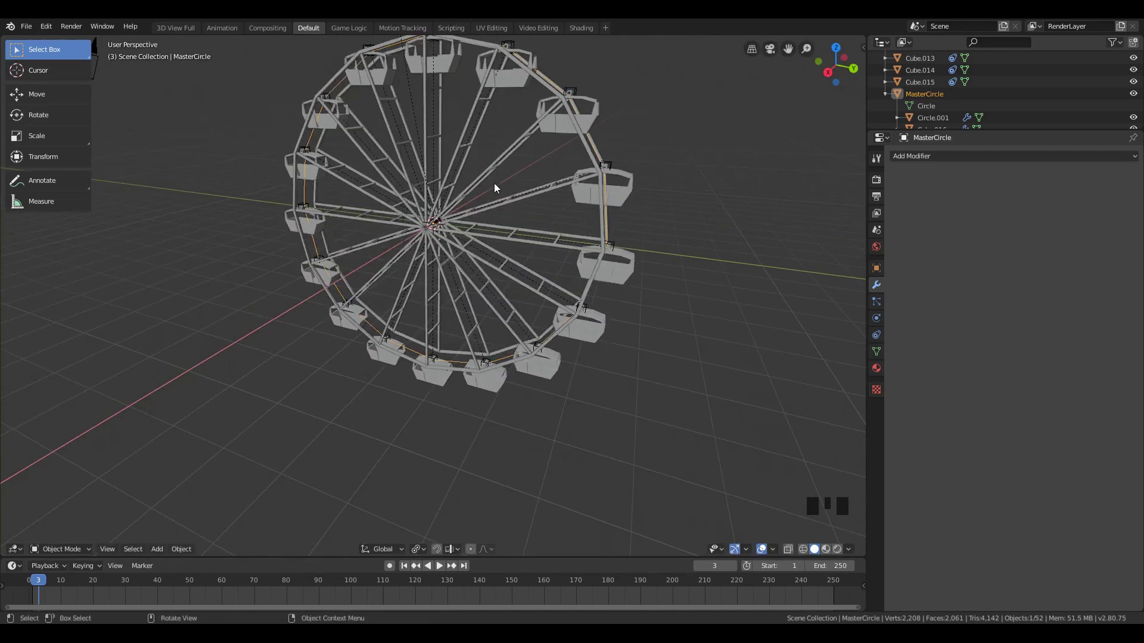
{"action": "left_click_drag", "start_coordinate": [518, 162], "coordinate": [472, 172]}
{"action": "key", "text": "a"}
{"action": "key", "text": "a"}
{"action": "left_click_drag", "start_coordinate": [486, 192], "coordinate": [521, 201]}
{"action": "key", "text": "shift+a"}
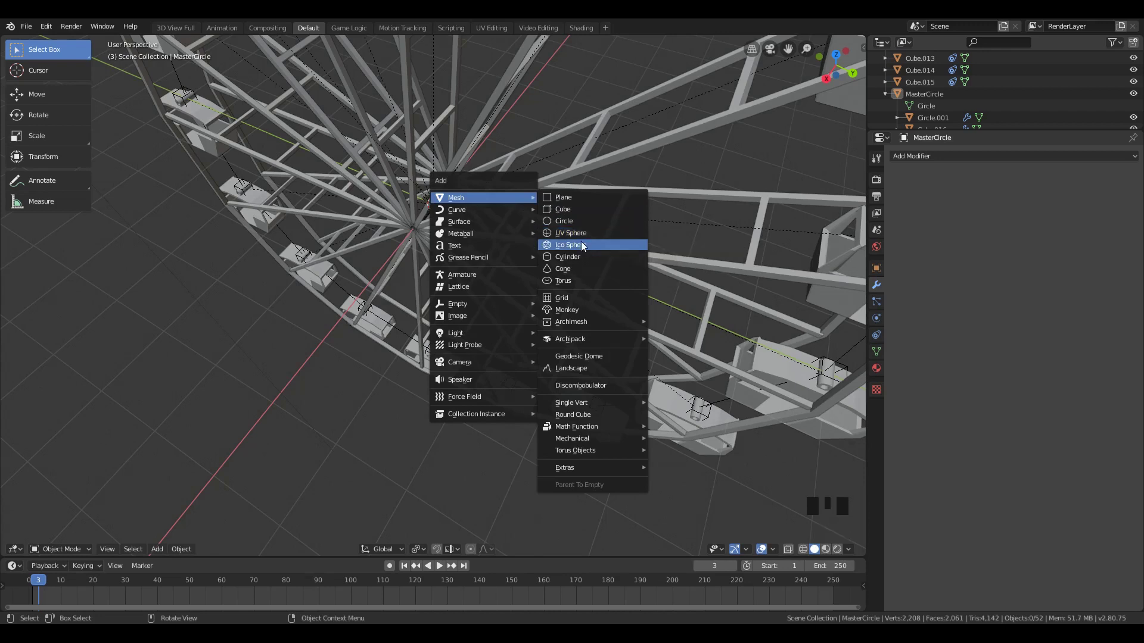
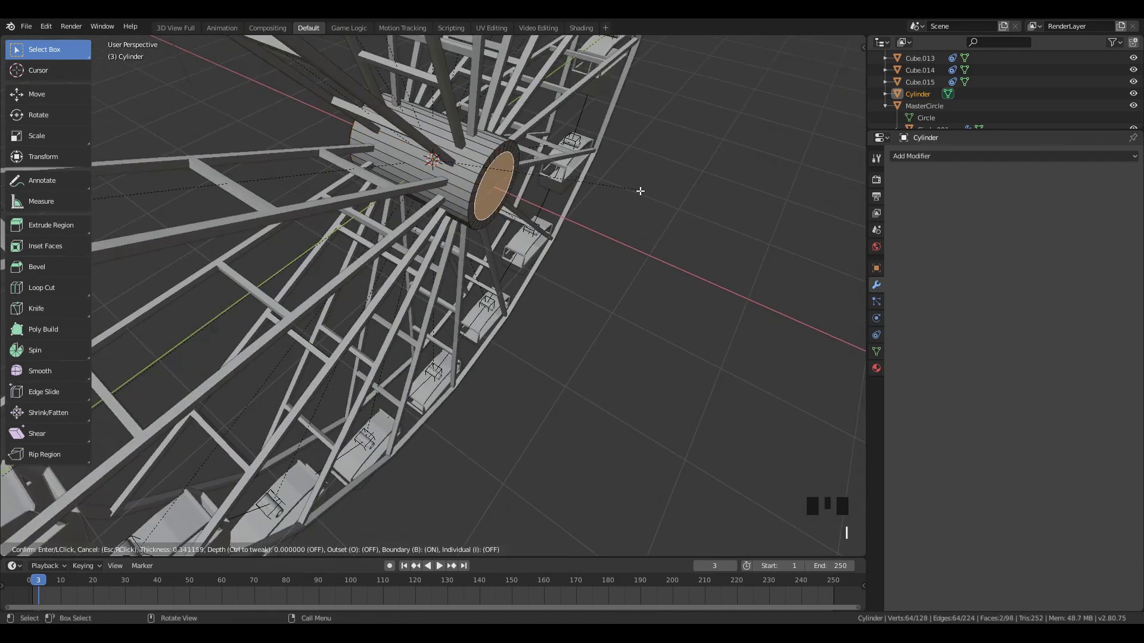
Inset the cylinder's end face and shrink it to form the axle's recessed end.
{"action": "key", "text": "e"}
{"action": "key", "text": "s"}
{"action": "key", "text": "s"}
{"action": "left_click_drag", "start_coordinate": [420, 552], "coordinate": [502, 462]}
{"action": "key", "text": "s"}
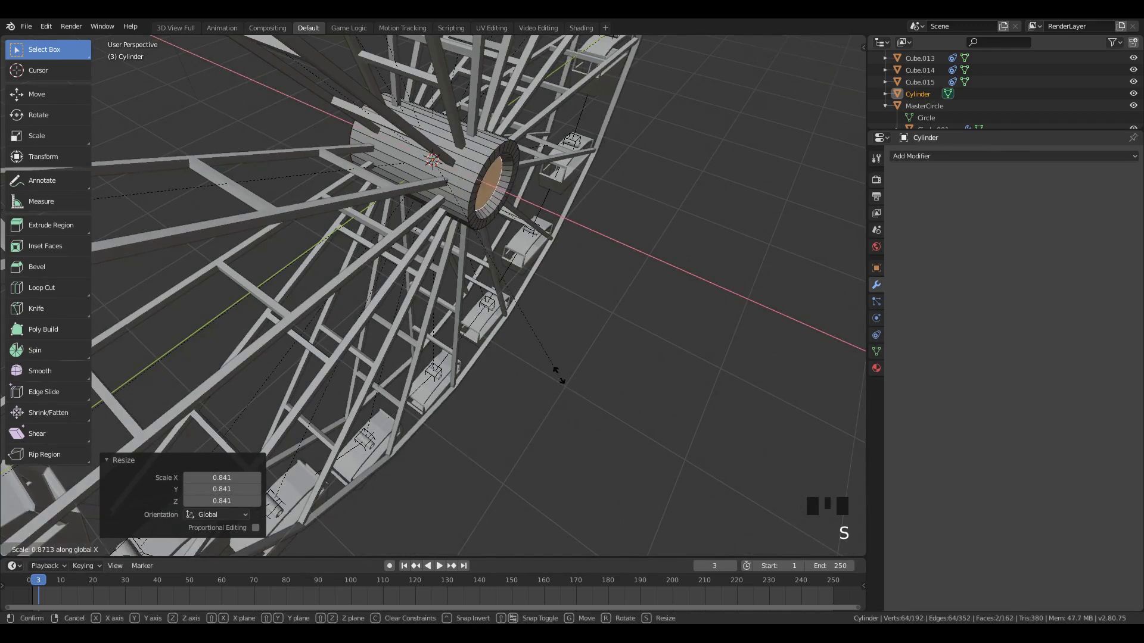
{"action": "key", "text": "Tab"}
Adjust the hub cylinder's scale and add a new cube at the wheel's centre.
{"action": "left_click_drag", "start_coordinate": [460, 336], "coordinate": [522, 173]}
{"action": "key", "text": "s"}
{"action": "left_click_drag", "start_coordinate": [521, 214], "coordinate": [410, 202]}
{"action": "left_click_drag", "start_coordinate": [379, 217], "coordinate": [403, 174]}
{"action": "left_click", "coordinate": [403, 174]}
{"action": "key", "text": "shift+a"}
{"action": "scroll", "scroll_direction": "down", "scroll_amount": 3}
Shape the cube into a thin bar at the hub and slant and lengthen it into a support leg.
{"action": "key", "text": "g"}
{"action": "key", "text": "s"}
{"action": "key", "text": "g"}
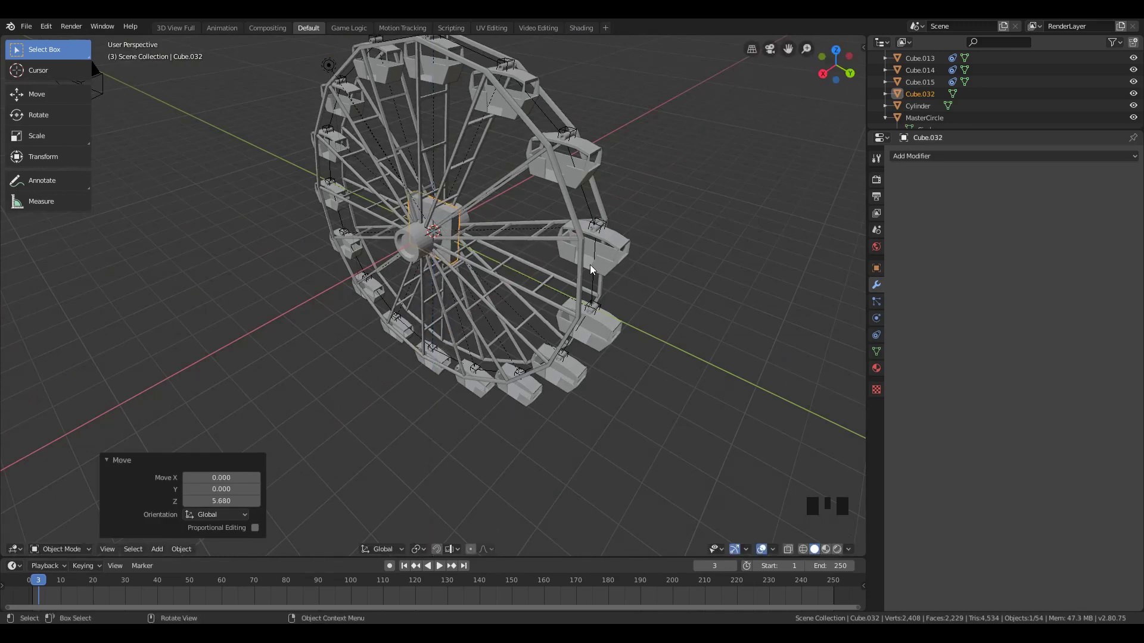
{"action": "left_click_drag", "start_coordinate": [538, 246], "coordinate": [582, 237]}
{"action": "key", "text": "s"}
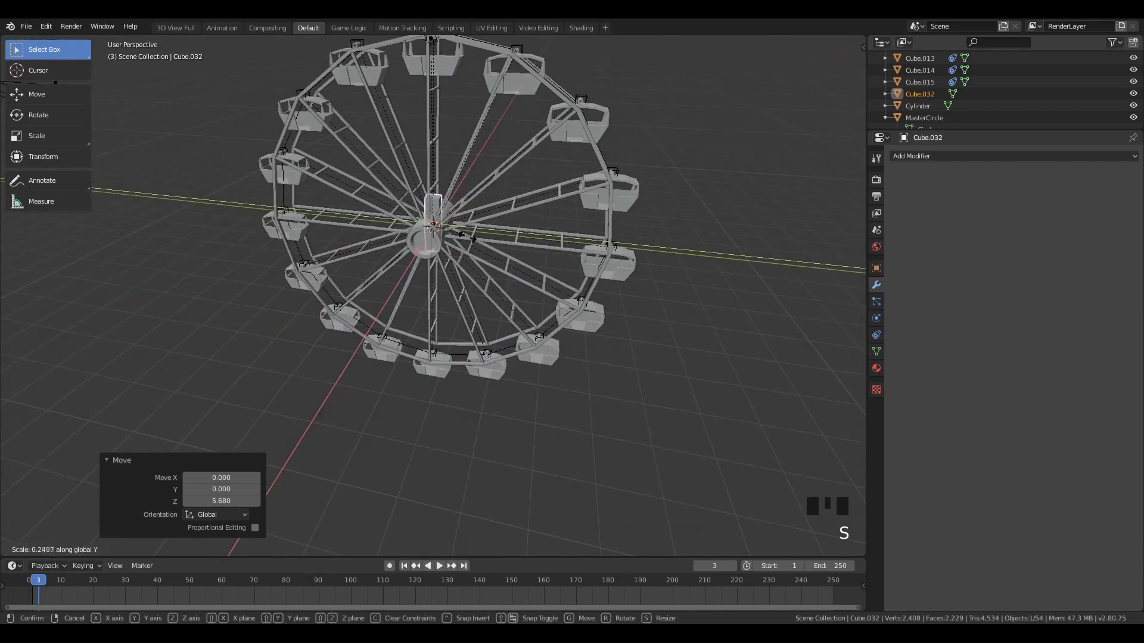
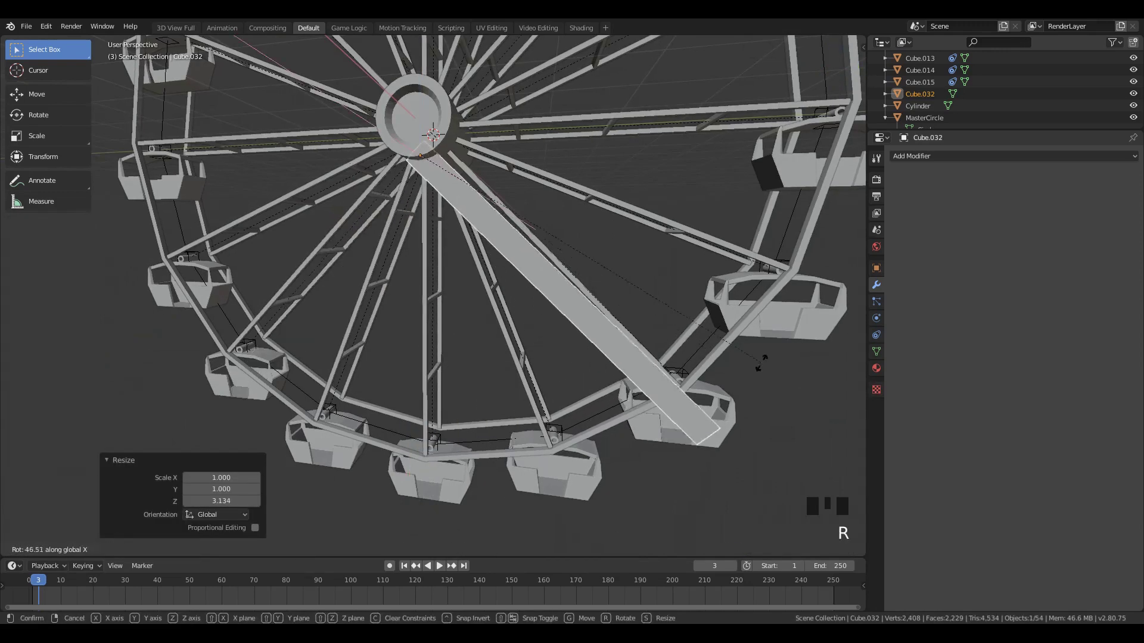
{"action": "key", "text": "KP_1"}
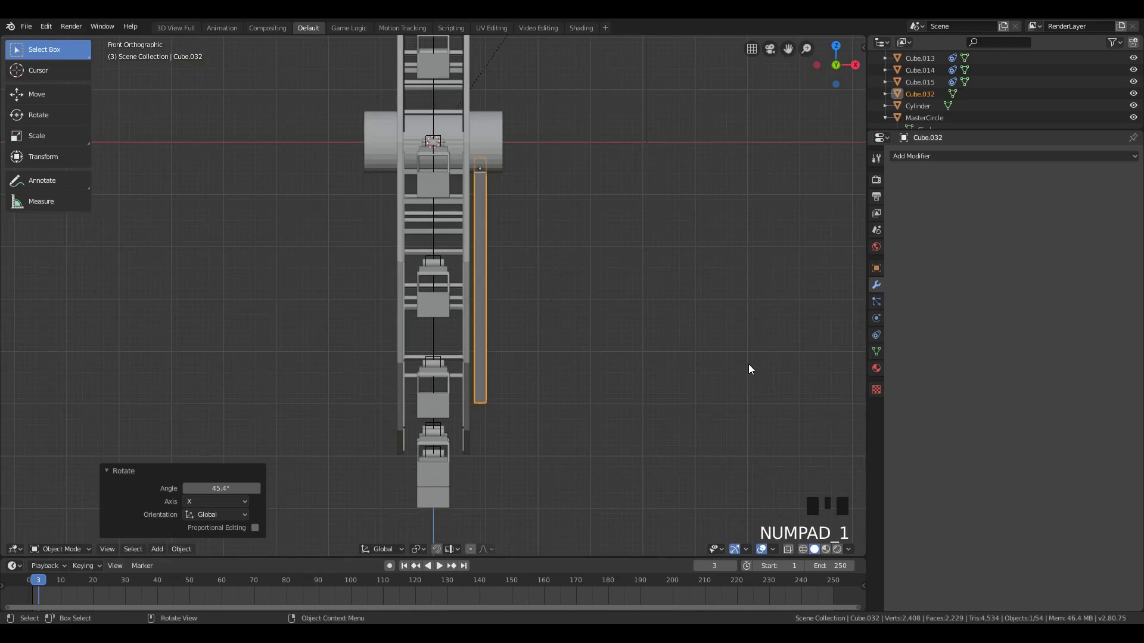
{"action": "key", "text": "KP_3"}
{"action": "key", "text": "g"}
{"action": "key", "text": "r"}
{"action": "key", "text": "s"}
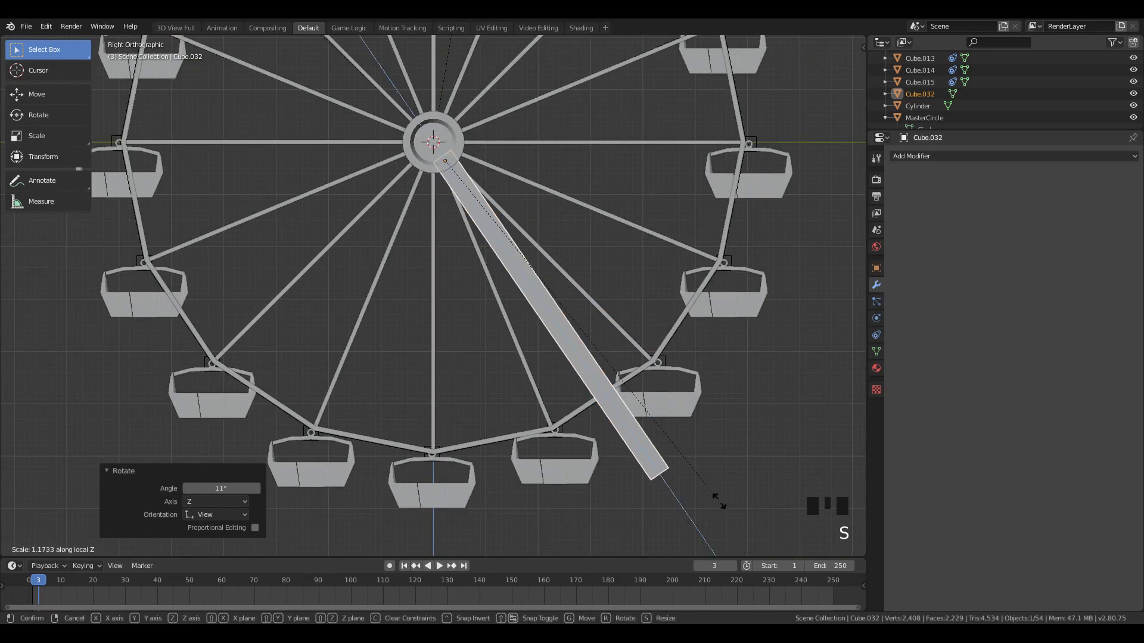
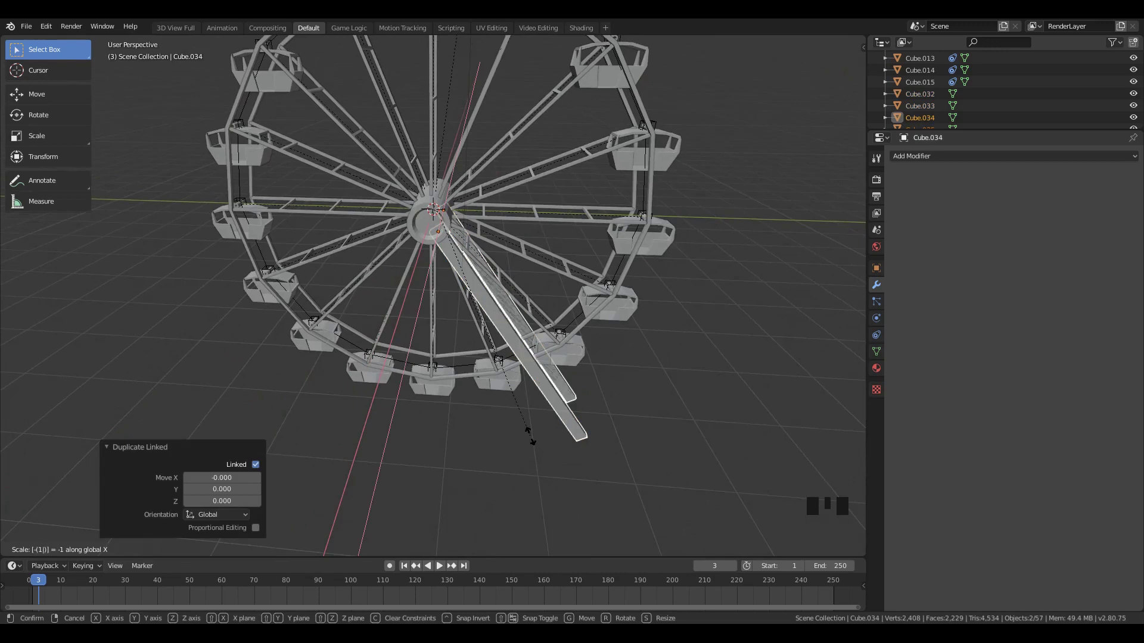
Make a linked copy of the leg, mirror it with scale -1 on X and rotate it -90° the opposite way.
{"action": "key", "text": "s"}
{"action": "key", "text": "s"}
{"action": "key", "text": "r"}
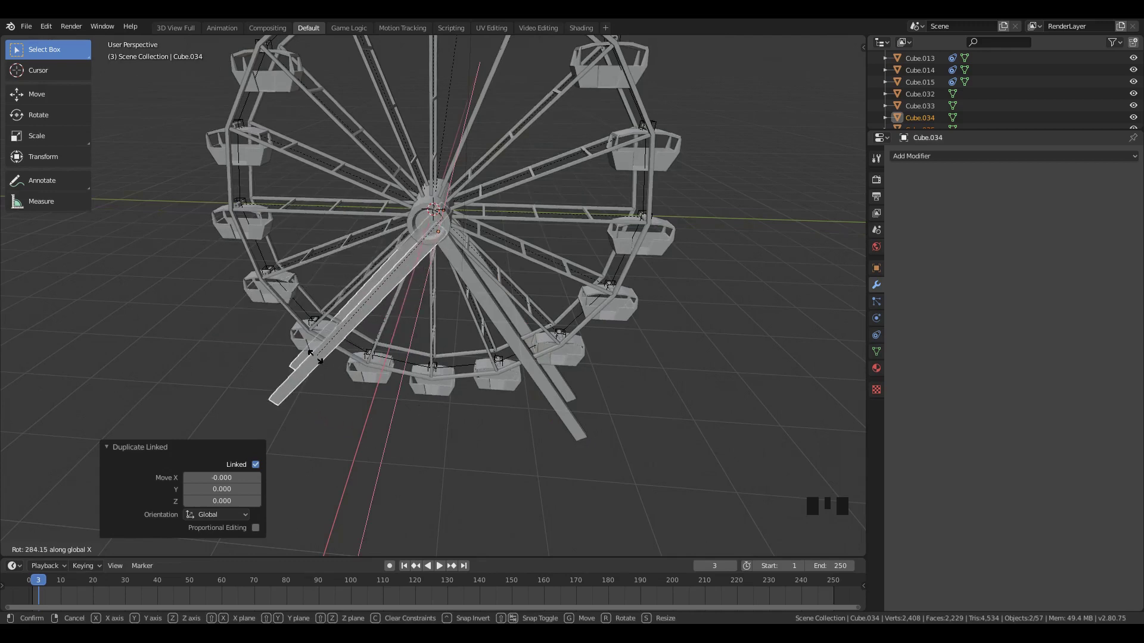
{"action": "key", "text": "KP_1"}
{"action": "key", "text": "KP_3"}
Move and rotate the copied leg so it meets the hub opposite the first, forming an A-frame.
{"action": "key", "text": "g"}
{"action": "key", "text": "r"}
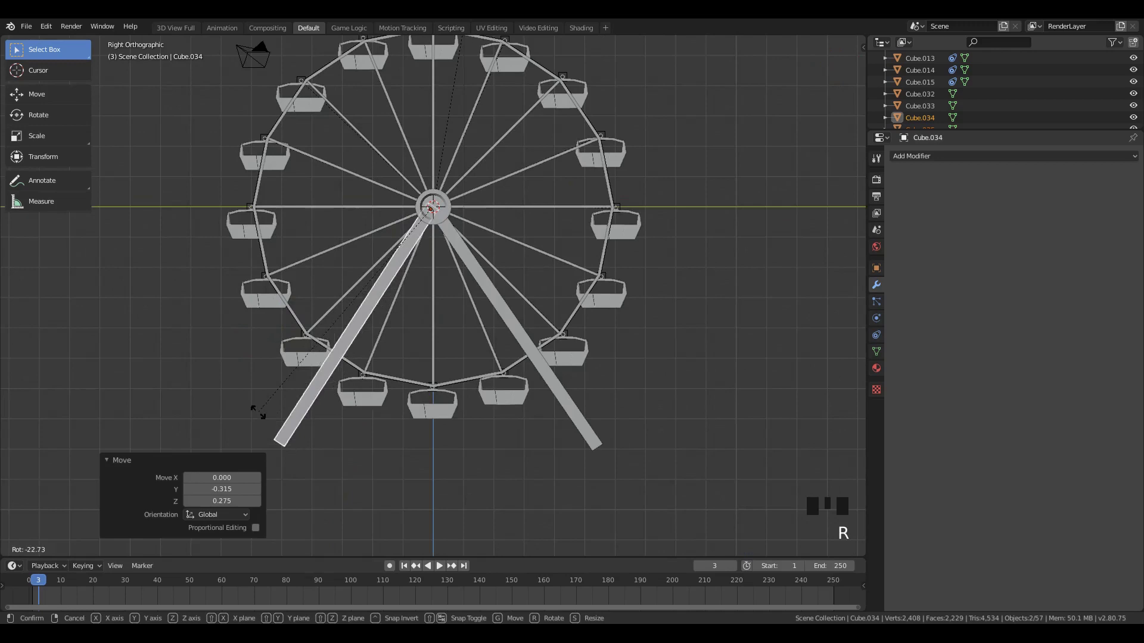
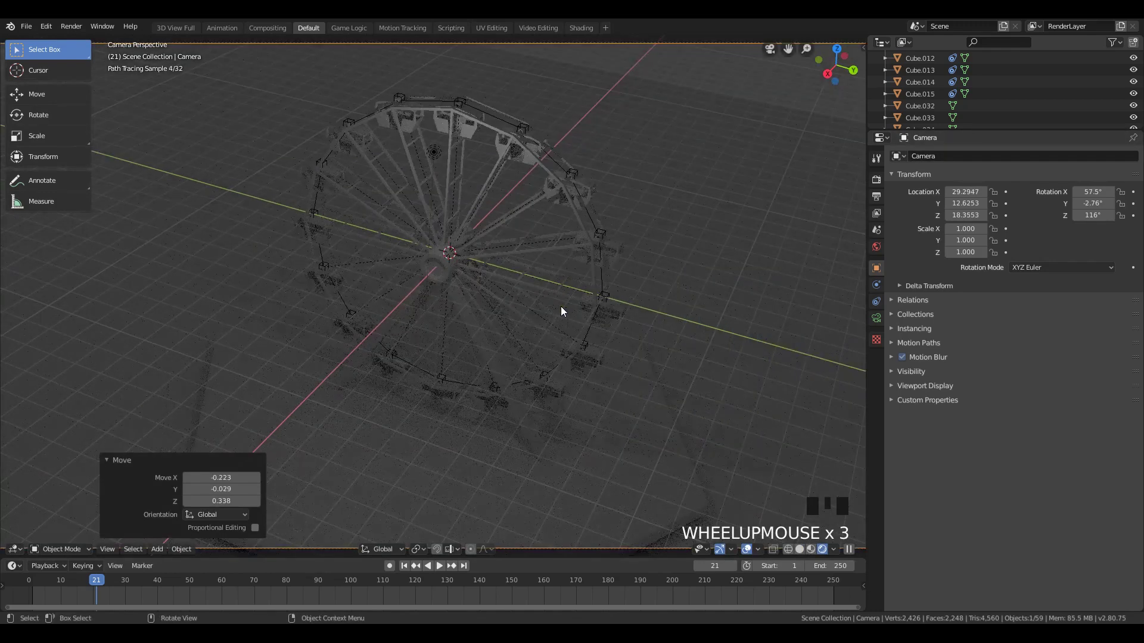
Give the hexagonal base a cyan colour and reframe the view on the wheel.
{"action": "left_click", "coordinate": [615, 321]}
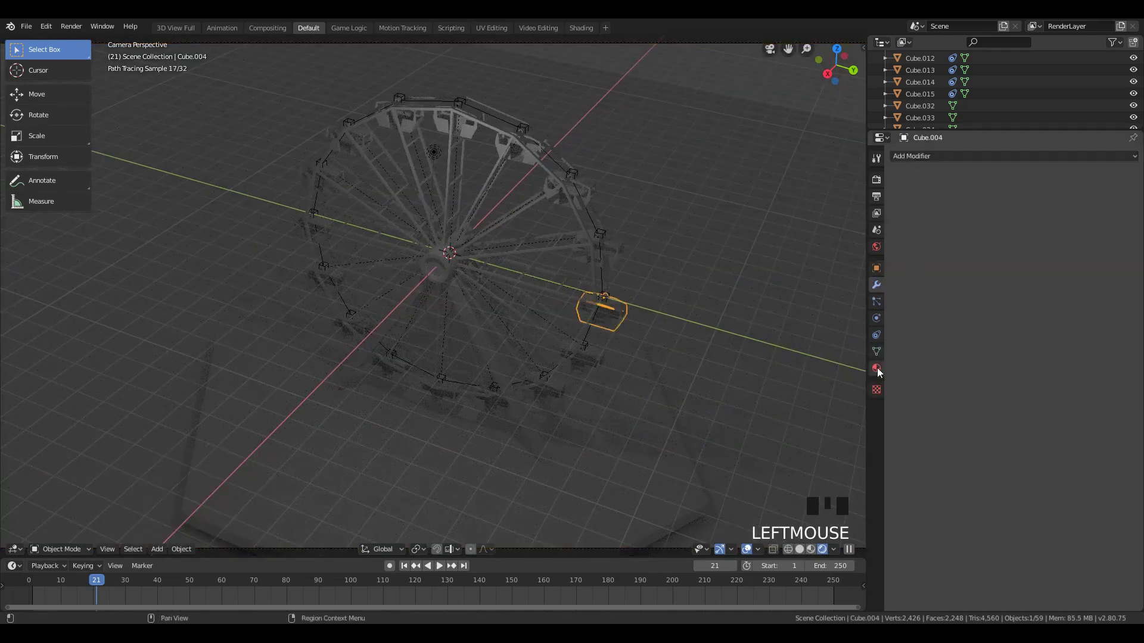
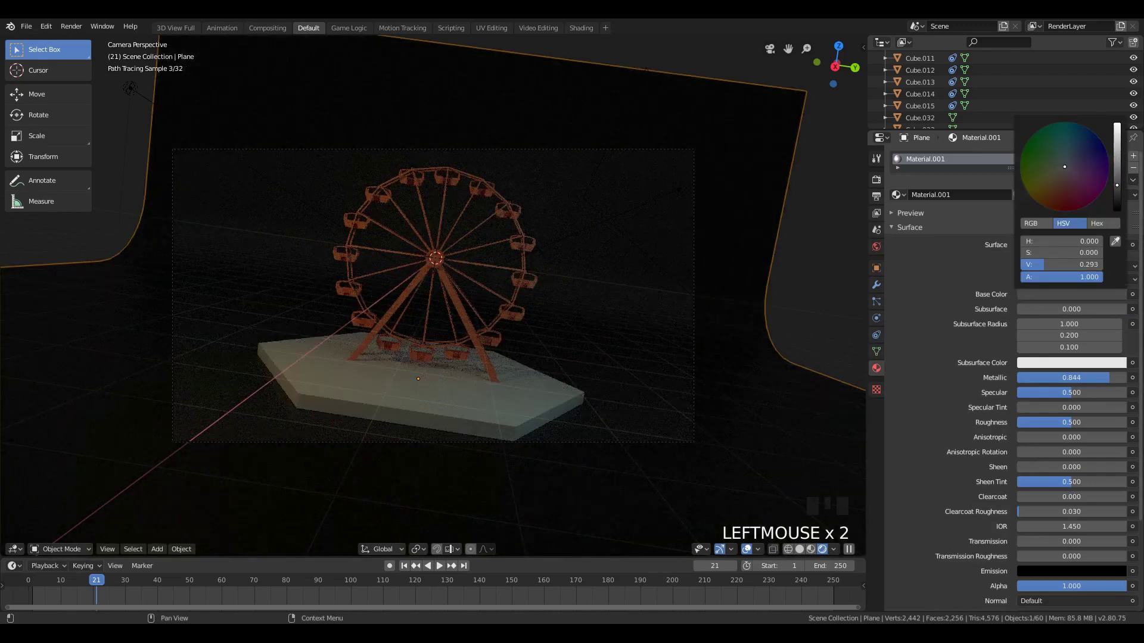
{"action": "left_click", "coordinate": [465, 415]}
{"action": "left_click", "coordinate": [939, 202]}
{"action": "left_click", "coordinate": [1045, 298]}
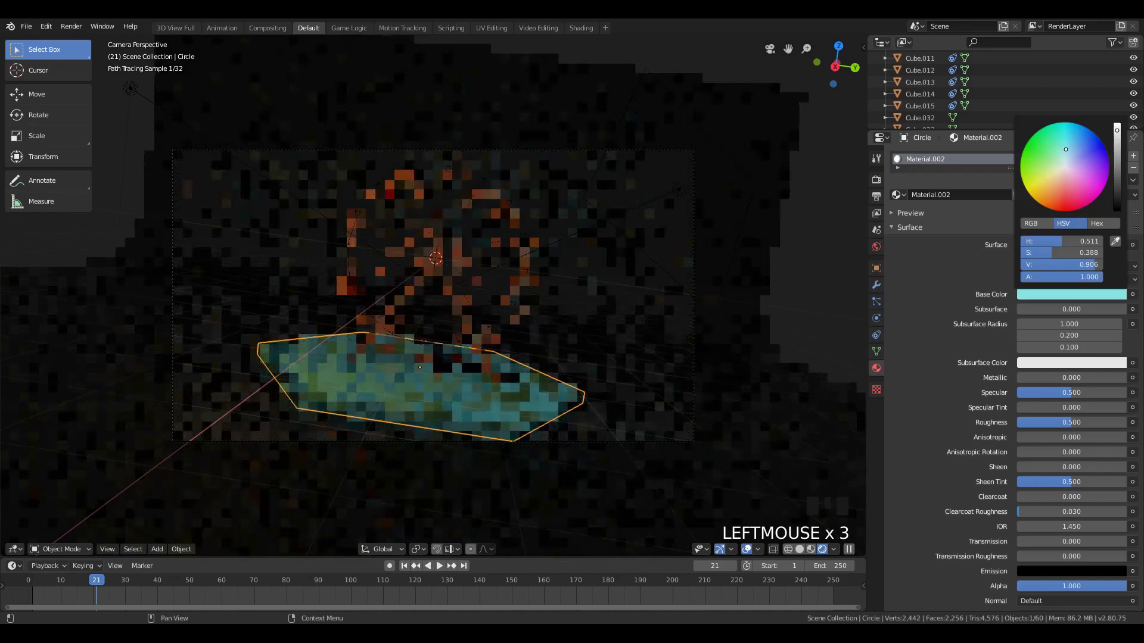
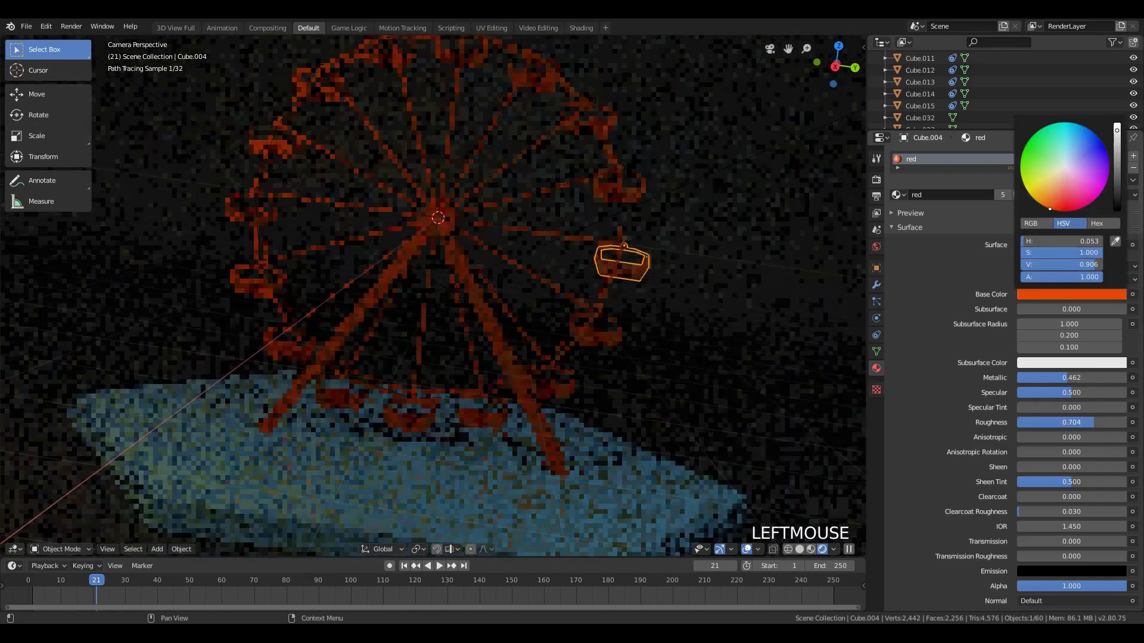
{"action": "scroll", "scroll_direction": "down", "scroll_amount": 3}
{"action": "key", "text": "a"}
{"action": "middle_click", "coordinate": [619, 279]}
{"action": "scroll", "scroll_direction": "down", "scroll_amount": 3}
{"action": "middle_click", "coordinate": [610, 267]}
{"action": "key", "text": "z"}
Duplicate the sun light, place the copy and set its strength.
{"action": "left_click", "coordinate": [486, 355]}
{"action": "key", "text": "shift+d"}
{"action": "left_click", "coordinate": [988, 212]}
{"action": "key", "text": "KP_0"}
{"action": "key", "text": "z"}
{"action": "left_click", "coordinate": [1074, 225]}
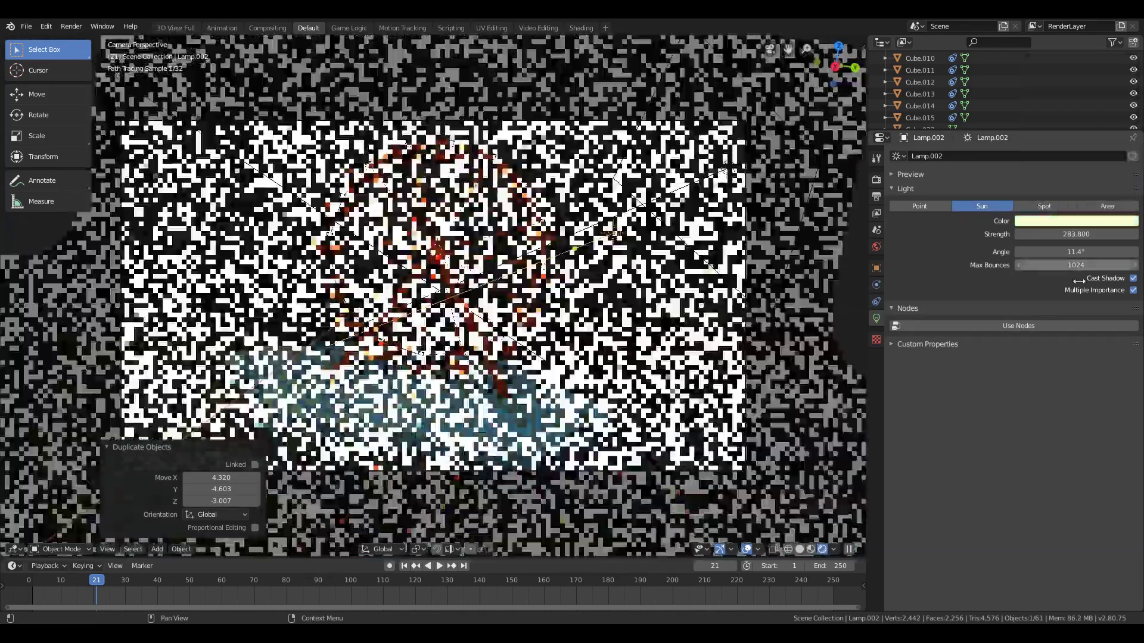
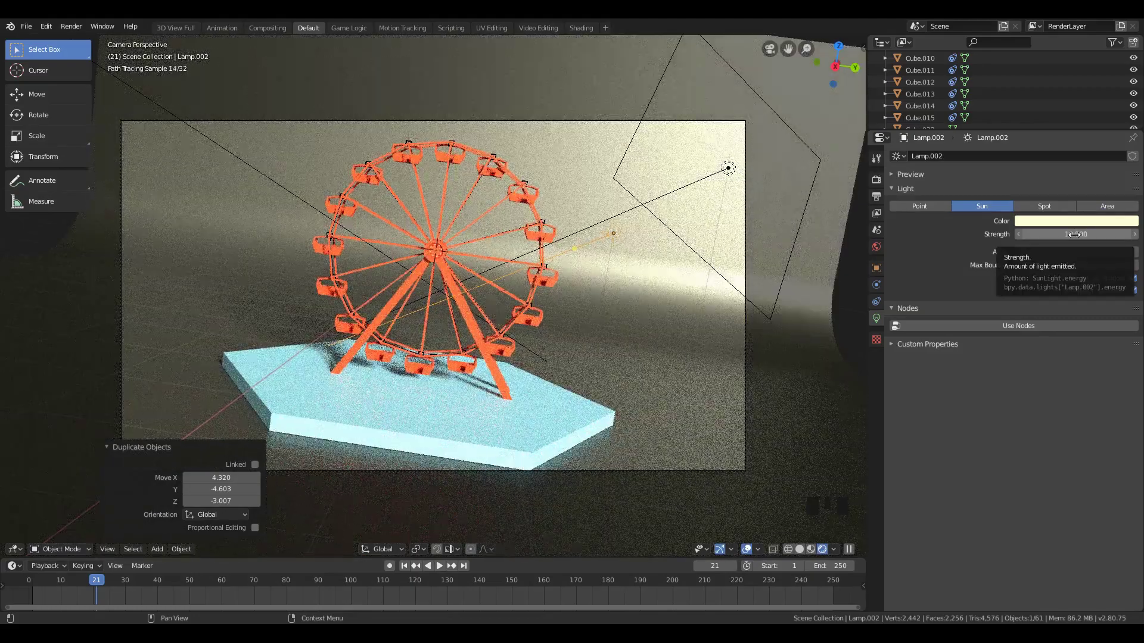
{"action": "left_click", "coordinate": [691, 323]}
Give the ground plane a cyan base colour with Metallic 0.
{"action": "left_click", "coordinate": [1060, 366]}
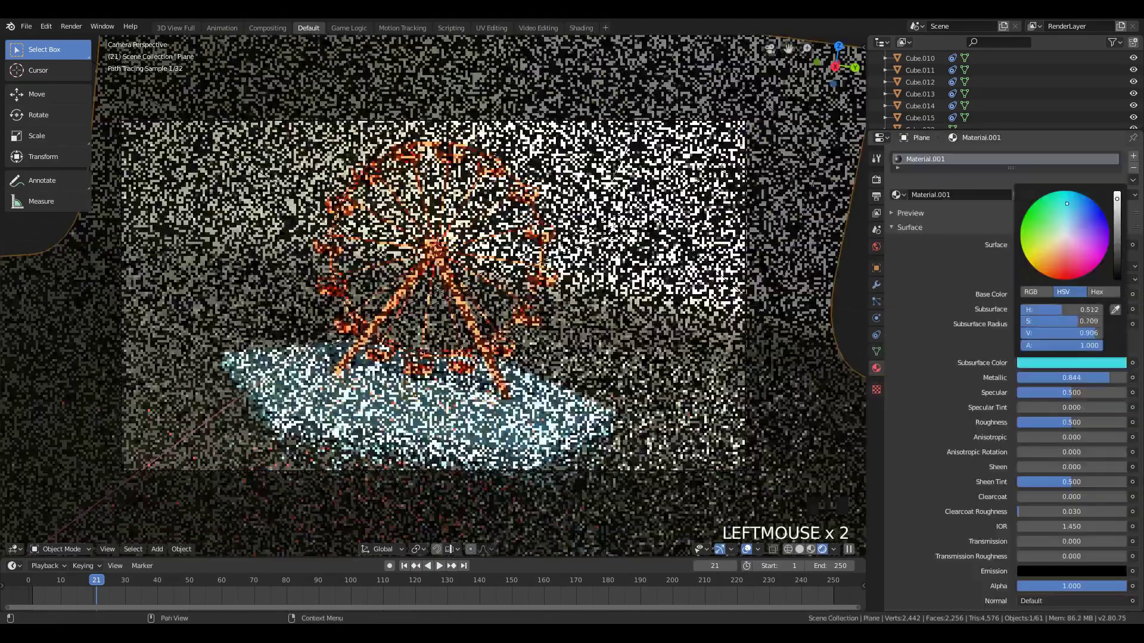
{"action": "left_click", "coordinate": [634, 319]}
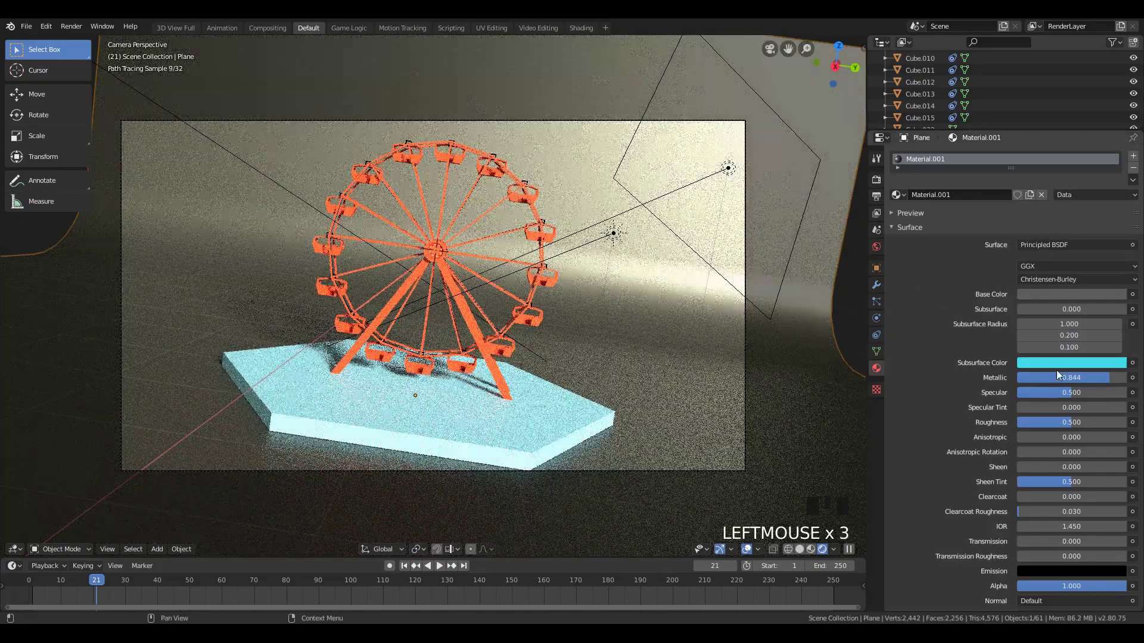
{"action": "left_click_drag", "start_coordinate": [1085, 377], "coordinate": [939, 218]}
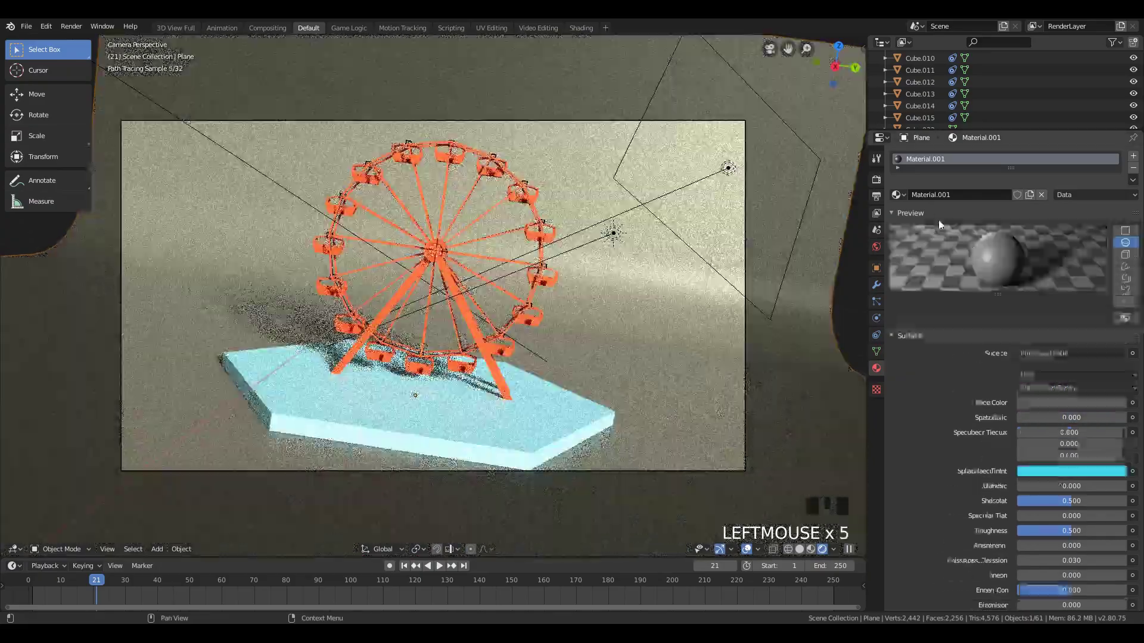
{"action": "scroll", "scroll_direction": "down", "scroll_amount": 3}
{"action": "left_click_drag", "start_coordinate": [1061, 330], "coordinate": [1061, 332]}
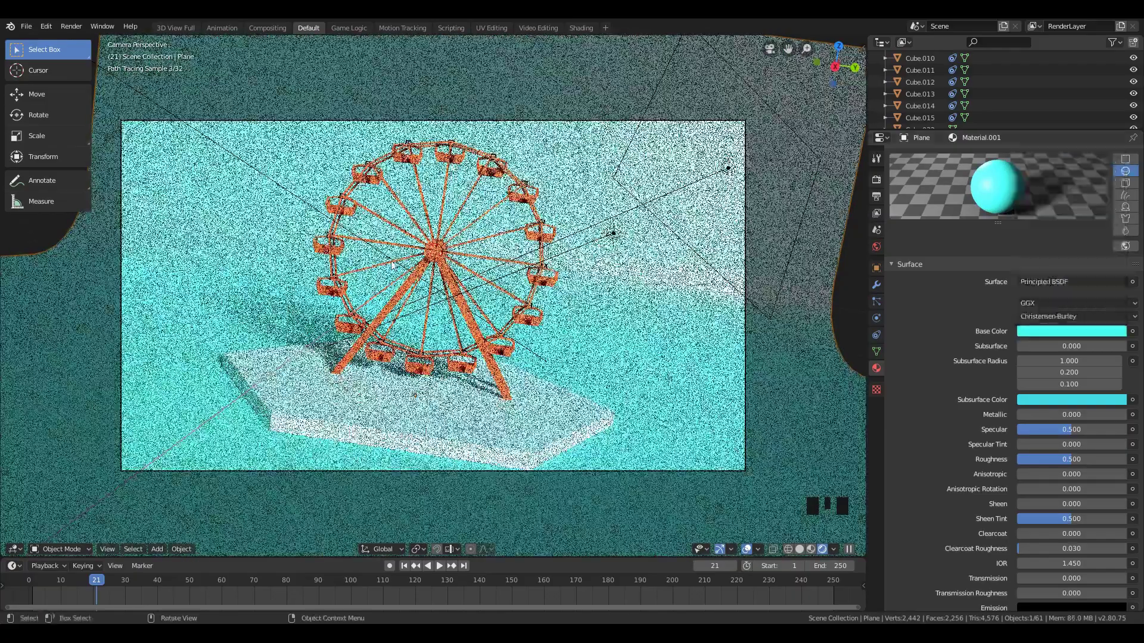
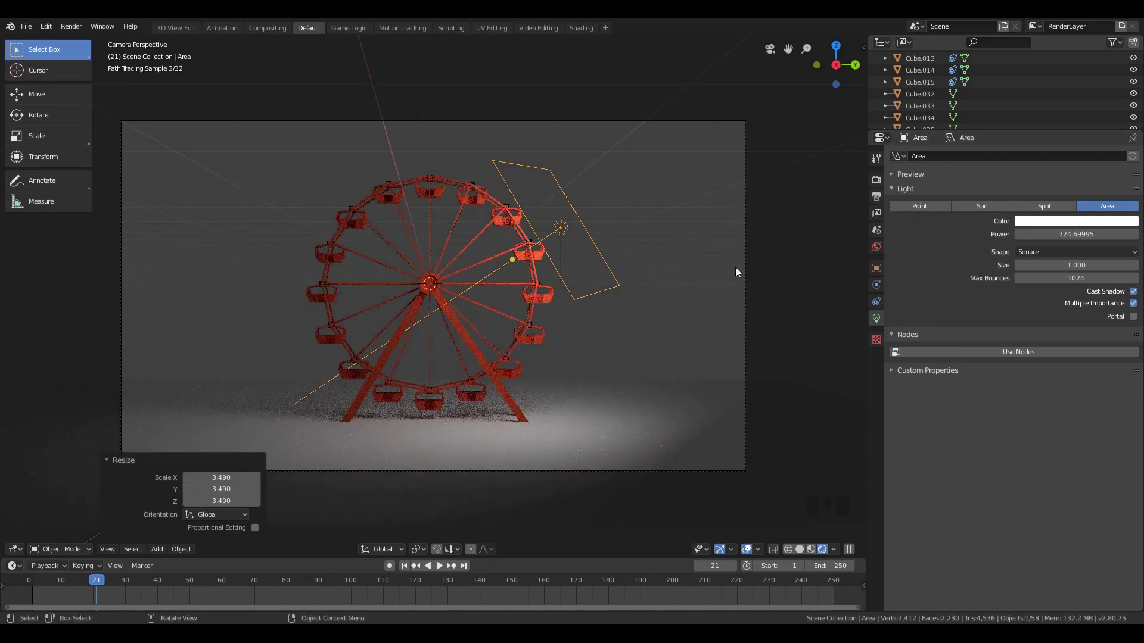
Set the backdrop plane's material to dark grey value 0.287, Metallic 0.726, Roughness 0.978.
{"action": "key", "text": "a"}
{"action": "key", "text": "a"}
{"action": "scroll", "scroll_direction": "up", "scroll_amount": 3}
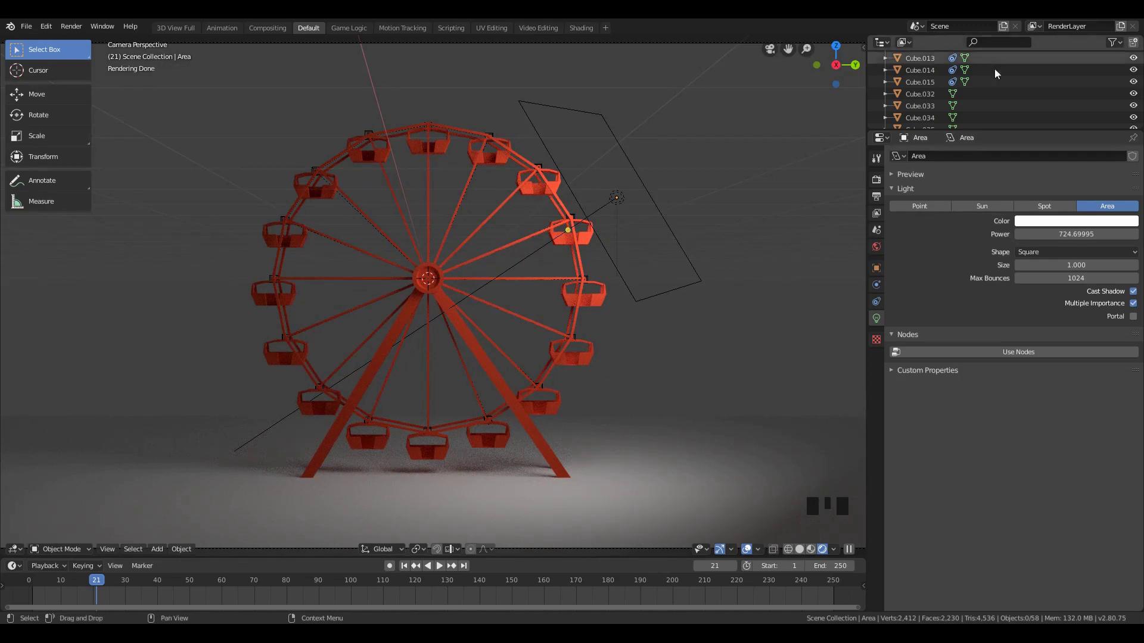
{"action": "left_click_drag", "start_coordinate": [879, 255], "coordinate": [1081, 225]}
{"action": "left_click", "coordinate": [1090, 234]}
{"action": "key", "text": "a"}
{"action": "scroll", "scroll_direction": "down", "scroll_amount": 3}
{"action": "left_click", "coordinate": [577, 234]}
Set the world background colour to black and move the area light farther out.
{"action": "key", "text": "shift+d"}
{"action": "key", "text": "x"}
{"action": "left_click", "coordinate": [629, 402]}
{"action": "scroll", "scroll_direction": "down", "scroll_amount": 3}
{"action": "left_click", "coordinate": [529, 271]}
{"action": "key", "text": "g"}
{"action": "key", "text": "s"}
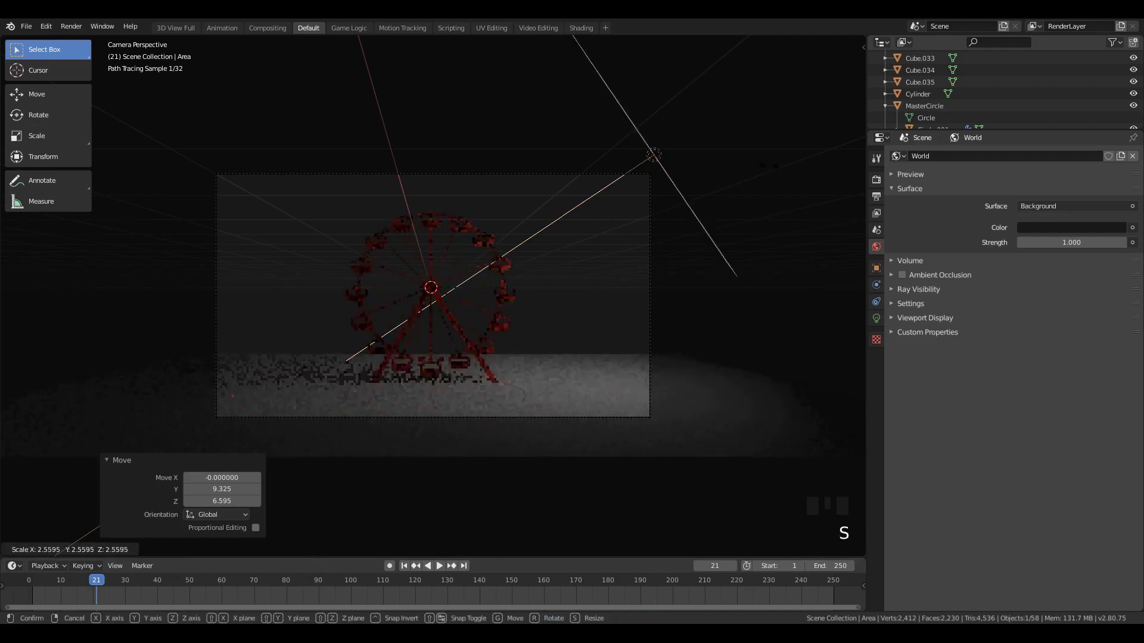
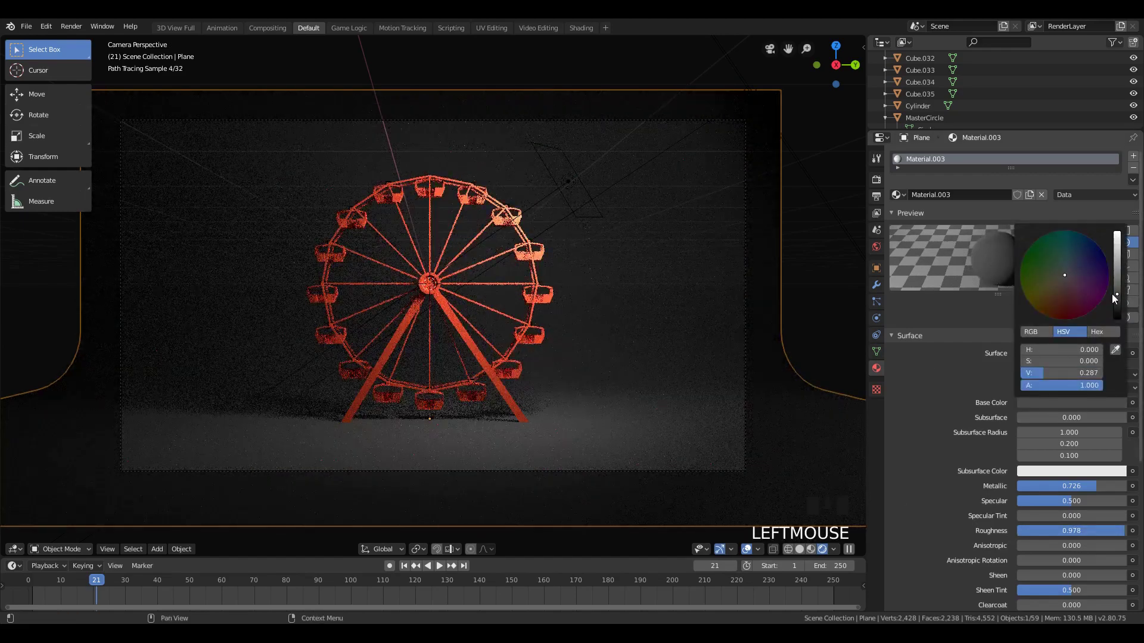
Add a cube flattened into a red base slab under the legs, then select the MasterCircle hub in solid view.
{"action": "key", "text": "a"}
{"action": "scroll", "scroll_direction": "up", "scroll_amount": 3}
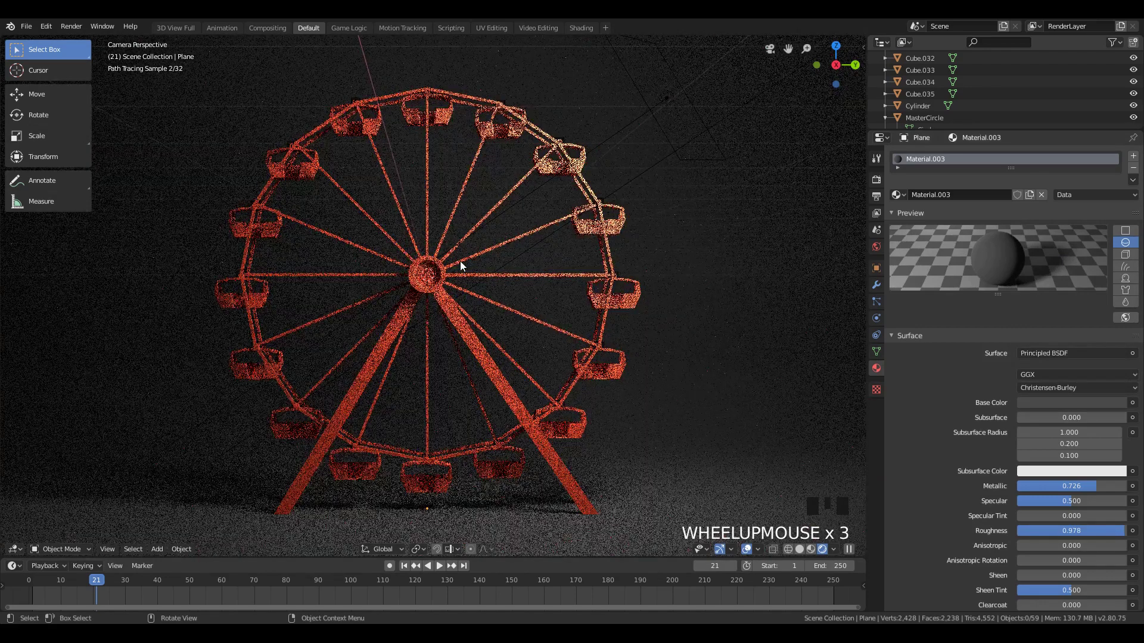
{"action": "scroll", "scroll_direction": "down", "scroll_amount": 3}
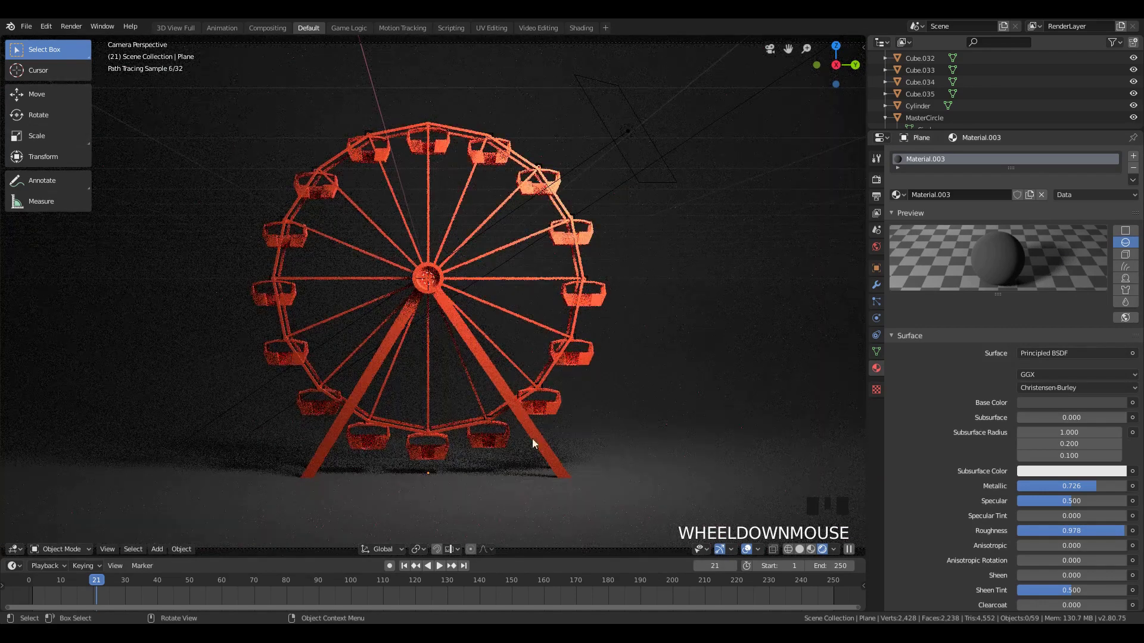
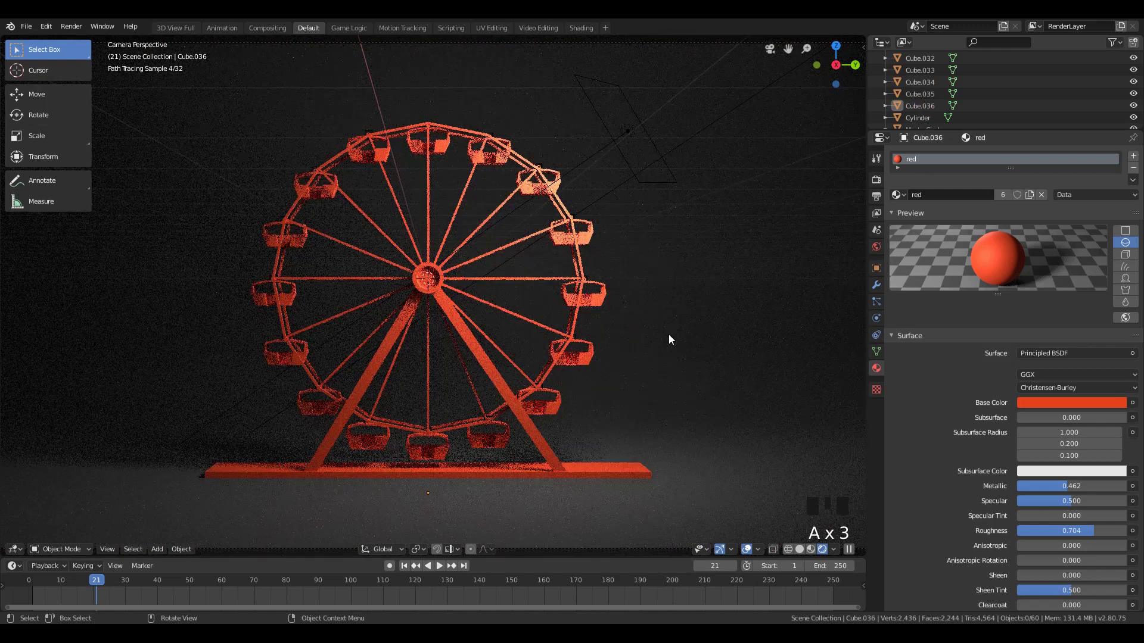
{"action": "scroll", "scroll_direction": "down", "scroll_amount": 3}
{"action": "key", "text": "z"}
{"action": "scroll", "scroll_direction": "up", "scroll_amount": 3}
{"action": "left_click_drag", "start_coordinate": [436, 271], "coordinate": [463, 233]}
{"action": "scroll", "scroll_direction": "up", "scroll_amount": 3}
{"action": "left_click", "coordinate": [463, 232]}
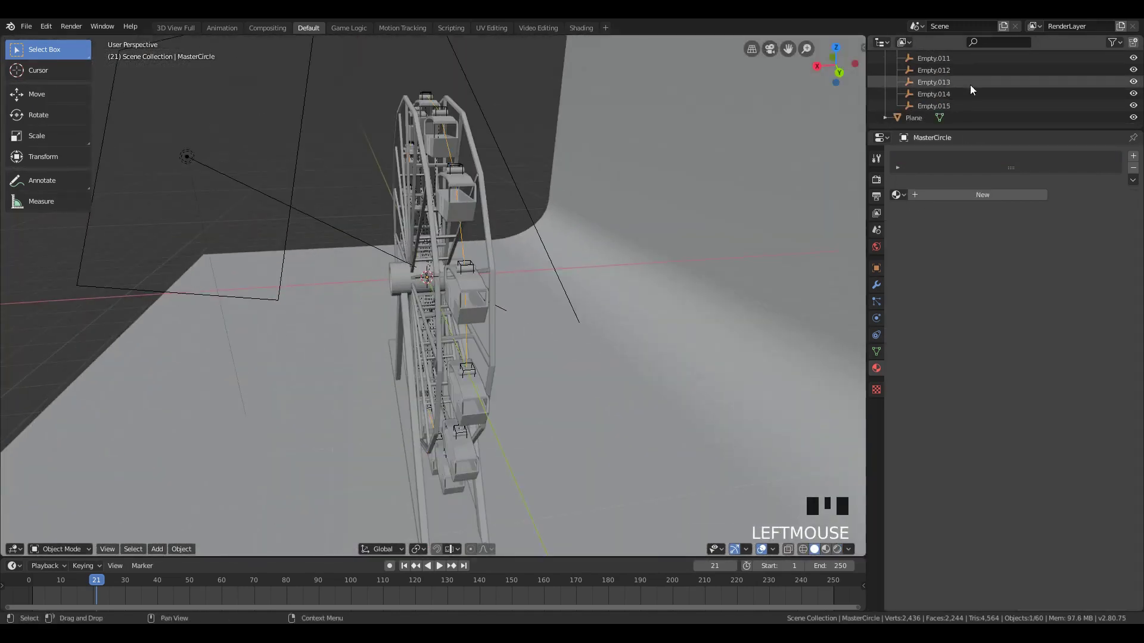
Key MasterCircle's rotation at frame 1 and a 360° Y rotation at frame 180, with end frame 179.
{"action": "left_click_drag", "start_coordinate": [526, 242], "coordinate": [659, 216]}
{"action": "key", "text": "KP_1"}
{"action": "key", "text": "KP_3"}
{"action": "key", "text": "KP_0"}
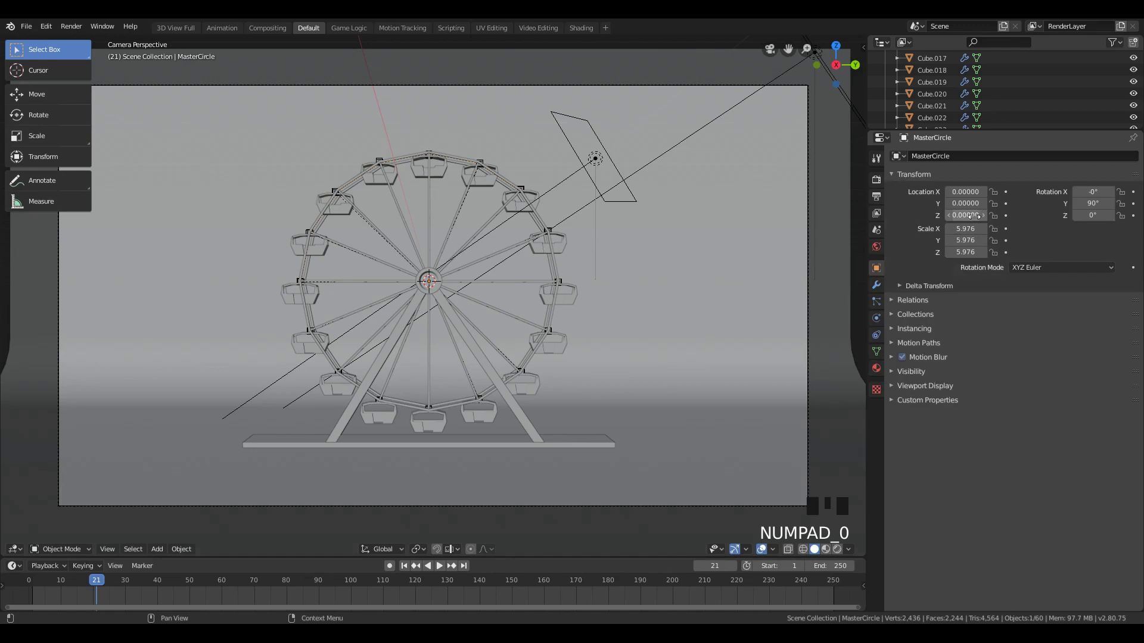
{"action": "key", "text": "r"}
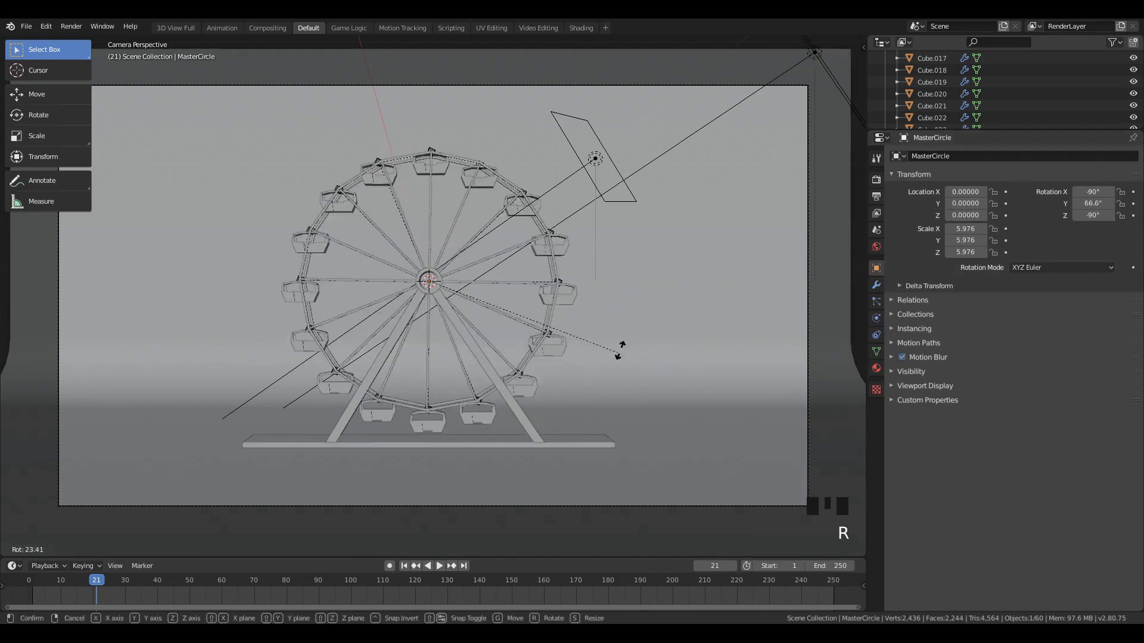
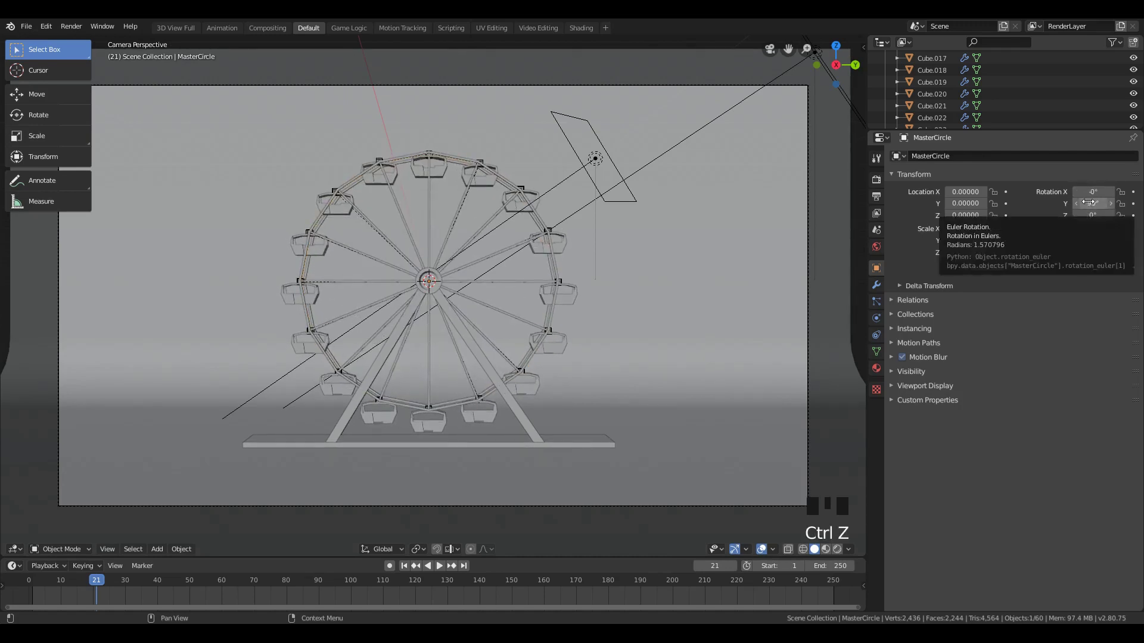
{"action": "key", "text": "r"}
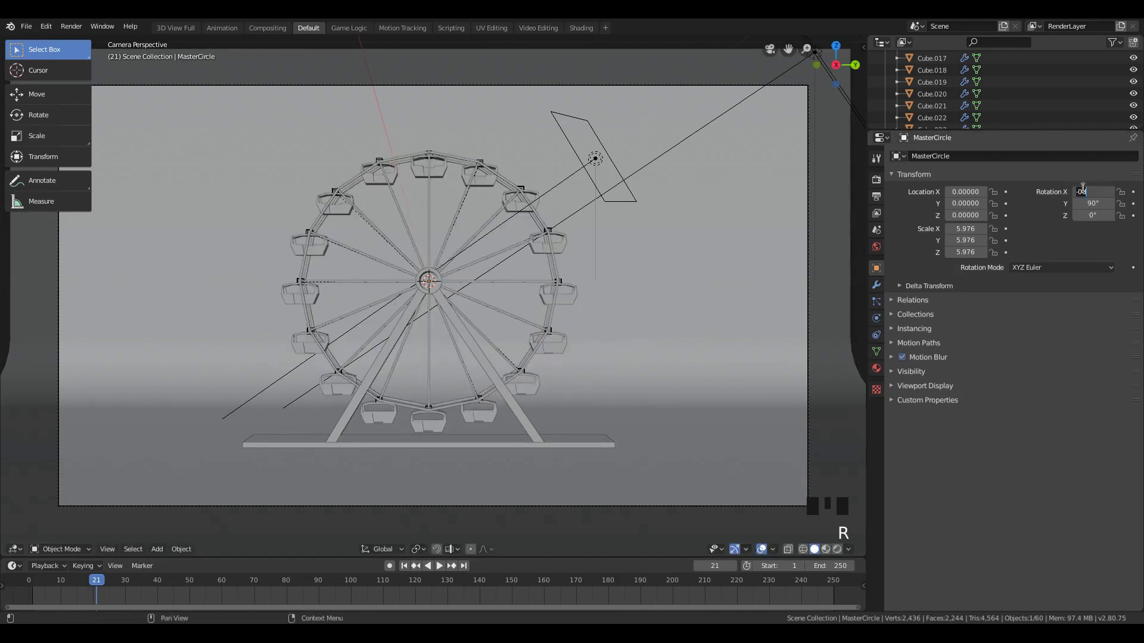
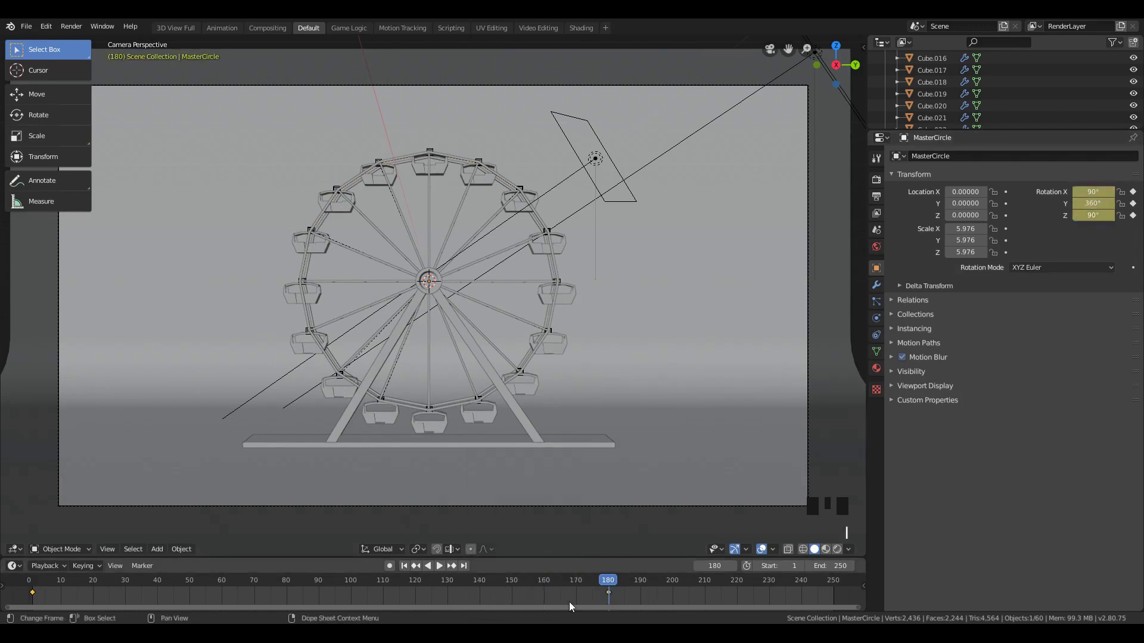
{"action": "key", "text": "t"}
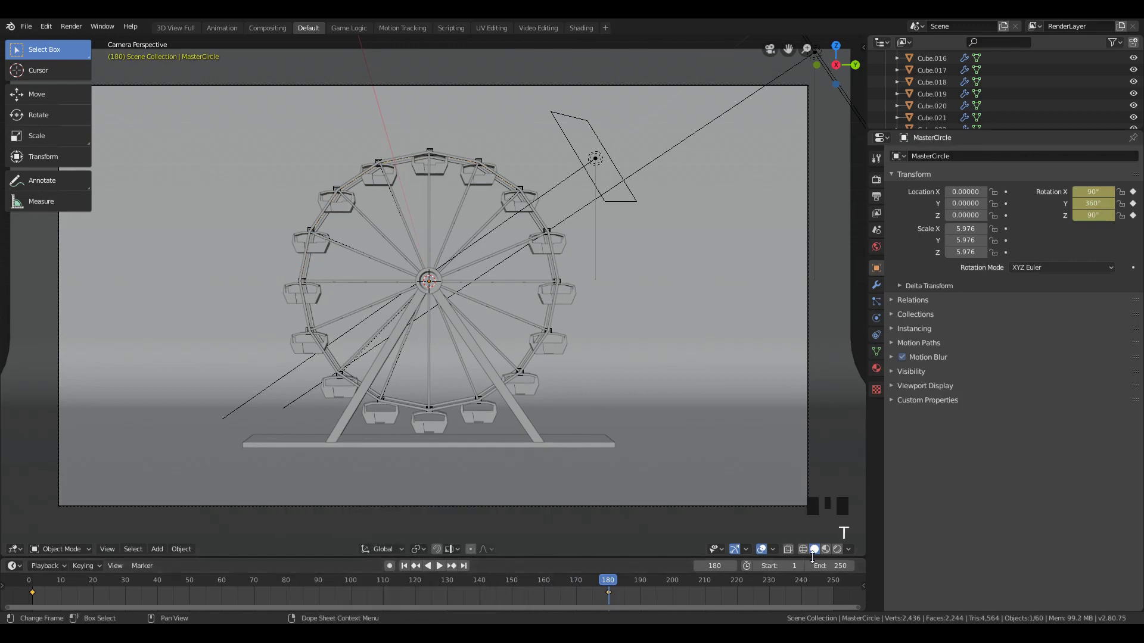
Play back the wheel's full-turn animation to check it, then stop playback.
{"action": "key", "text": "space"}
{"action": "key", "text": "a"}
{"action": "key", "text": "z"}
{"action": "key", "text": "space"}
{"action": "key", "text": "z"}
{"action": "key", "text": "space"}
{"action": "key", "text": "z"}
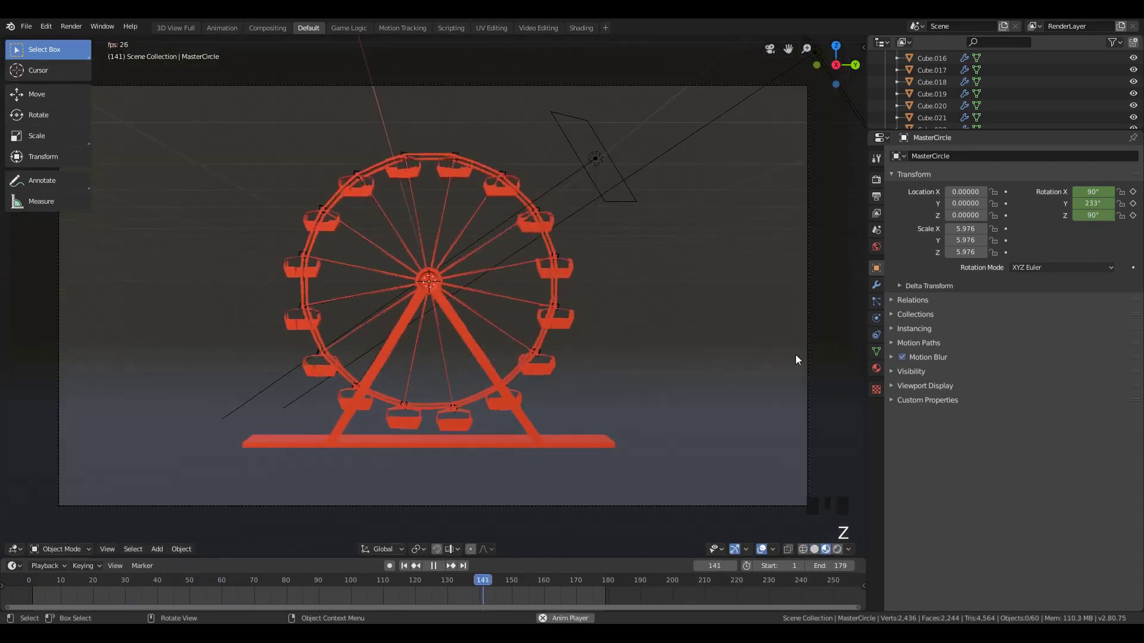
{"action": "key", "text": "z"}
{"action": "key", "text": "space"}
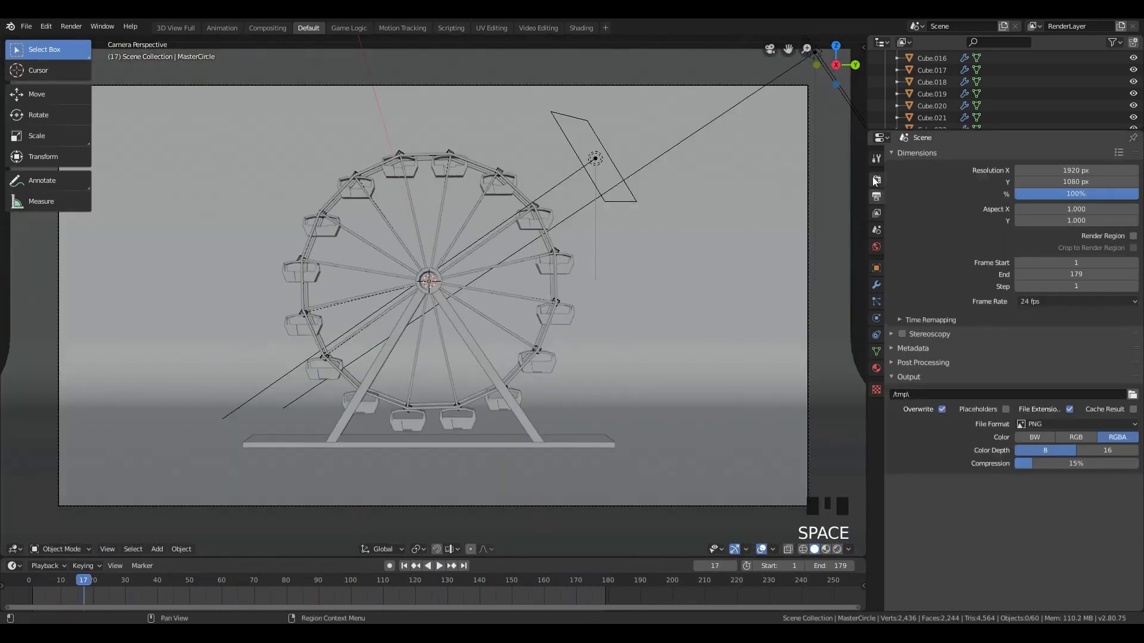
Bring up the Render Properties while the animation plays.
{"action": "left_click_drag", "start_coordinate": [928, 186], "coordinate": [613, 148]}
{"action": "key", "text": "z"}
{"action": "scroll", "scroll_direction": "down", "scroll_amount": 3}
{"action": "key", "text": "space"}
{"action": "scroll", "scroll_direction": "up", "scroll_amount": 3}
{"action": "scroll", "scroll_direction": "down", "scroll_amount": 3}
{"action": "left_click", "coordinate": [598, 207]}
Set the render engine to Eevee and enable Bloom.
{"action": "scroll", "scroll_direction": "down", "scroll_amount": 3}
{"action": "scroll", "scroll_direction": "up", "scroll_amount": 3}
{"action": "scroll", "scroll_direction": "up", "scroll_amount": 3}
{"action": "scroll", "scroll_direction": "down", "scroll_amount": 3}
{"action": "left_click", "coordinate": [909, 309]}
{"action": "left_click", "coordinate": [901, 269]}
{"action": "left_click", "coordinate": [904, 256]}
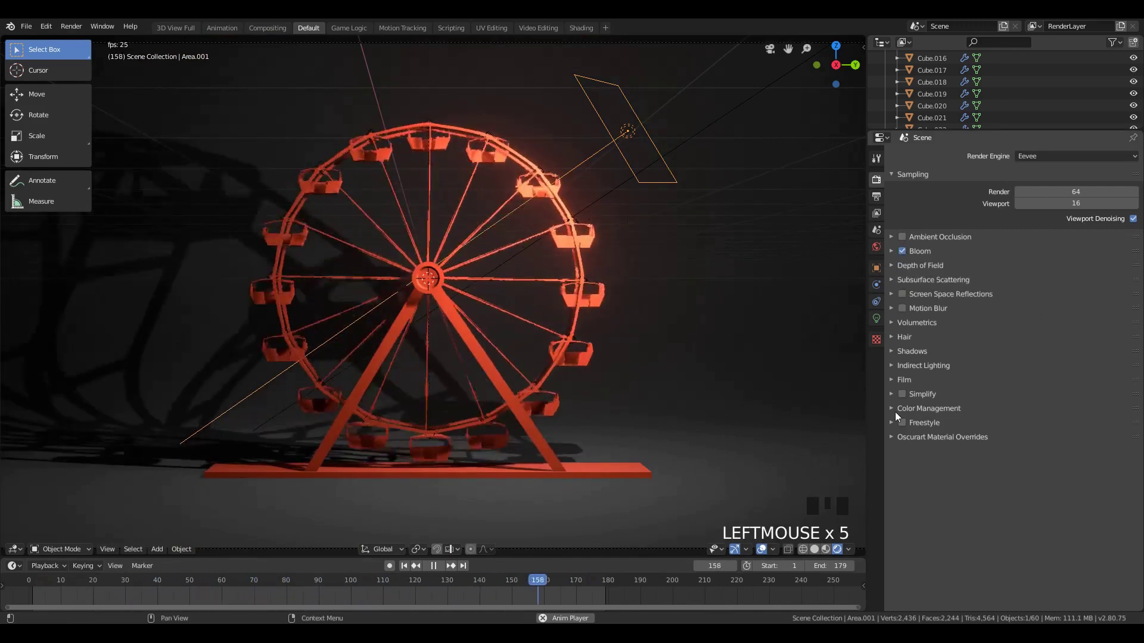
{"action": "scroll", "scroll_direction": "down", "scroll_amount": 3}
Add an Irradiance Volume light probe and scale it to enclose the wheel.
{"action": "key", "text": "space"}
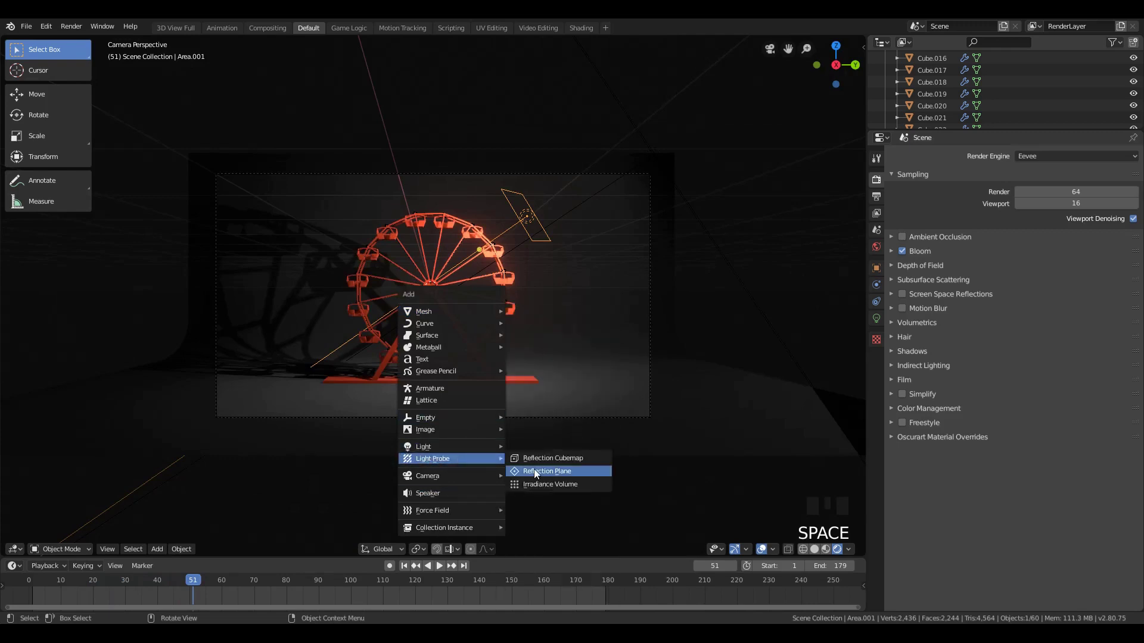
{"action": "key", "text": "s"}
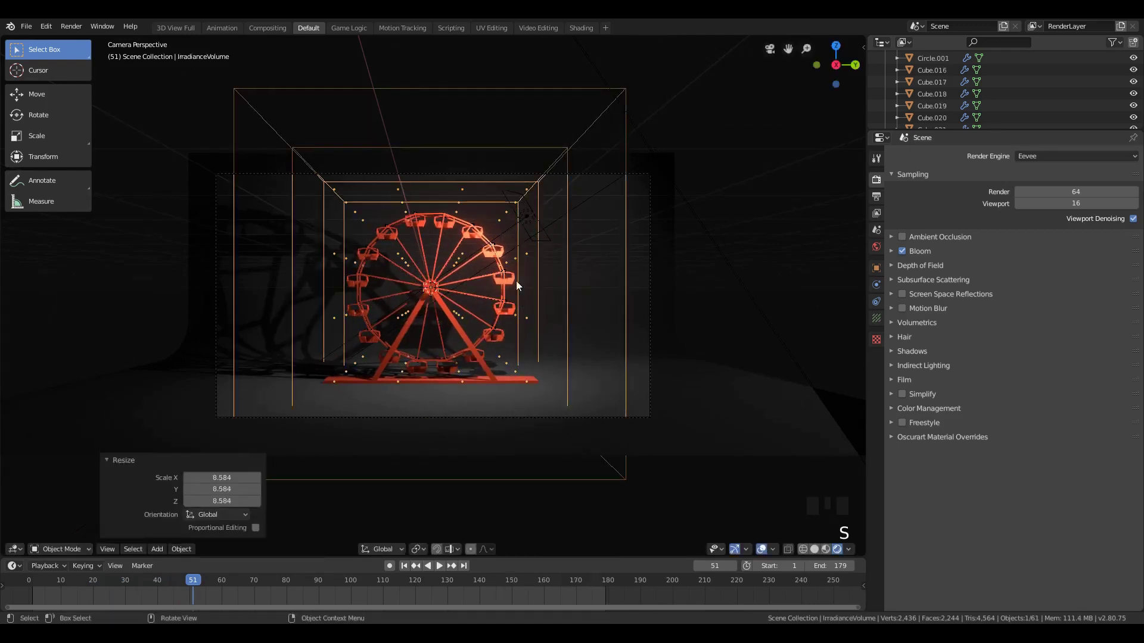
{"action": "left_click", "coordinate": [564, 325]}
{"action": "scroll", "scroll_direction": "up", "scroll_amount": 3}
{"action": "left_click_drag", "start_coordinate": [420, 400], "coordinate": [493, 410]}
{"action": "scroll", "scroll_direction": "up", "scroll_amount": 3}
Add a point light and move it along X to sit beside the wheel's base.
{"action": "key", "text": "shift+a"}
{"action": "key", "text": "g"}
{"action": "key", "text": "g"}
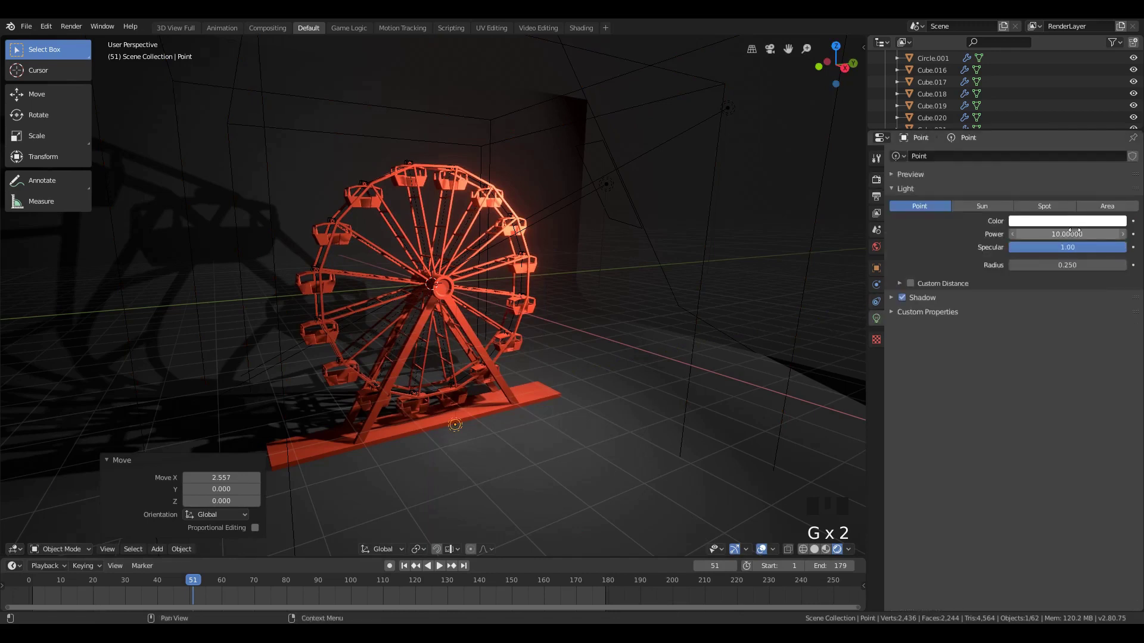
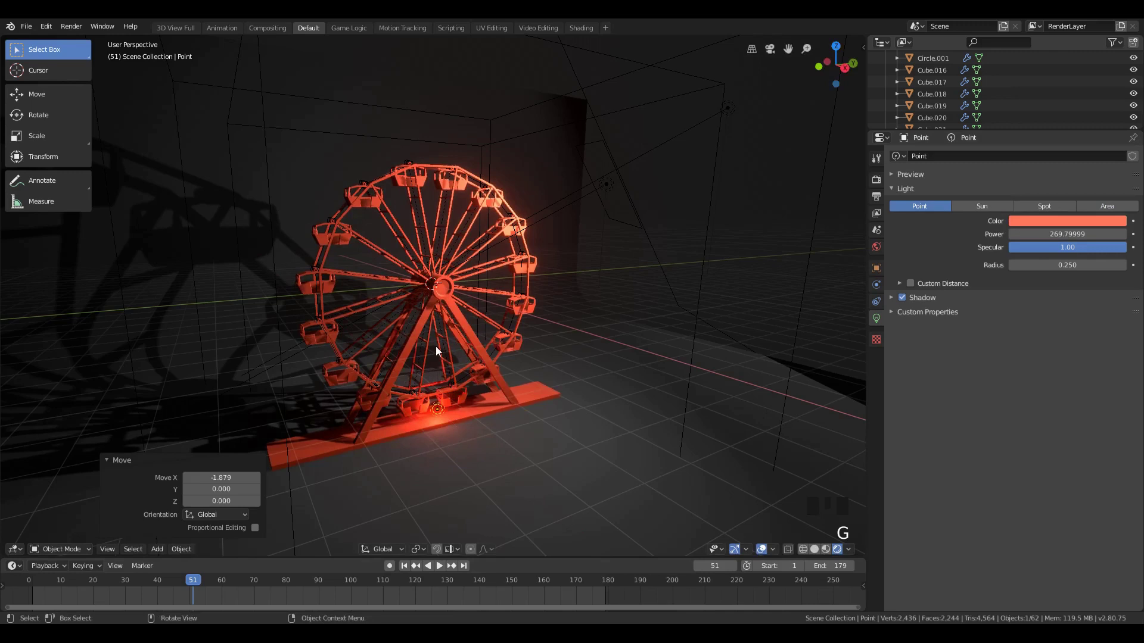
{"action": "key", "text": "KP_0"}
{"action": "key", "text": "a"}
{"action": "key", "text": "a"}
Set the point light red at Power 269.8 W, enable Screen Space Reflections and preview through the camera.
{"action": "key", "text": "space"}
{"action": "key", "text": "z"}
{"action": "left_click", "coordinate": [435, 434]}
{"action": "key", "text": "g"}
{"action": "key", "text": "g"}
{"action": "key", "text": "a"}
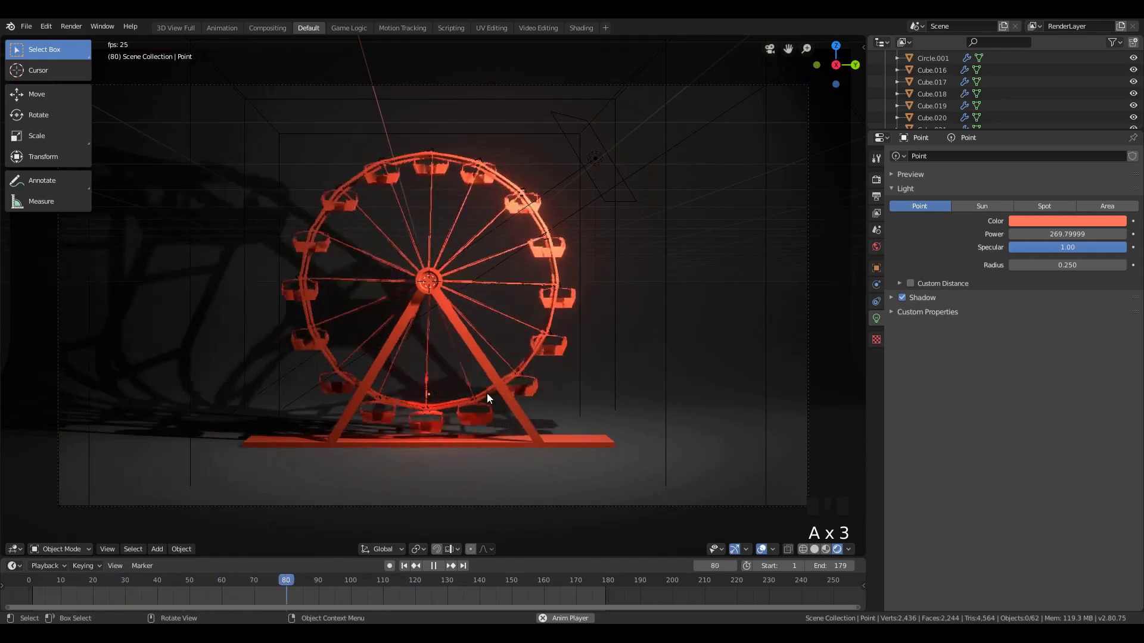